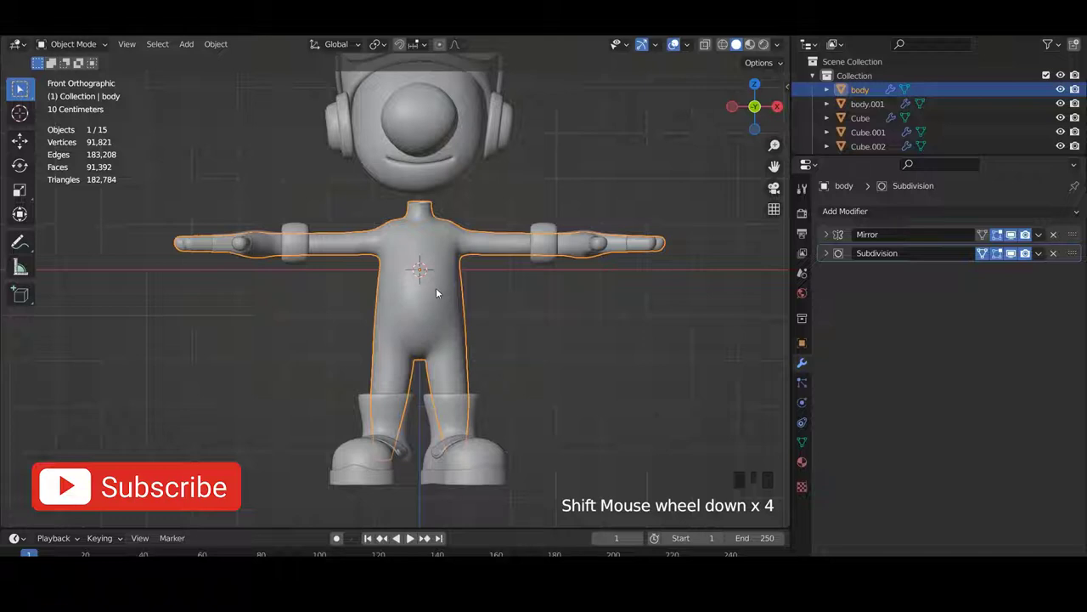
- Bring the character's hand into view and select the glove object body.001 for editing
scroll(up, 3)
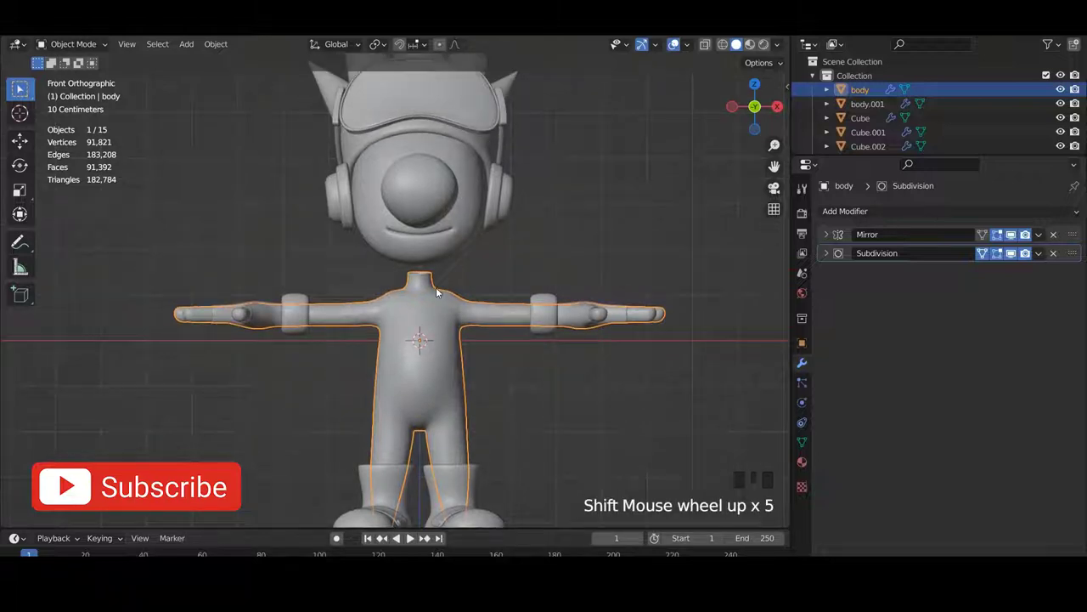
scroll(down, 3)
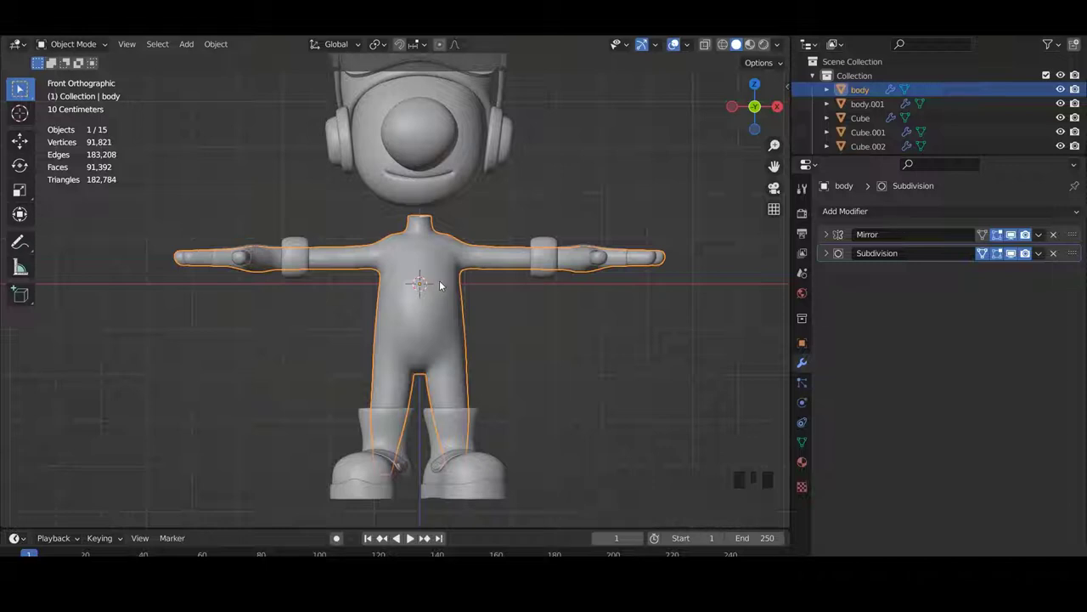
scroll(up, 3)
drag(454, 265, 457, 316)
scroll(up, 3)
drag(468, 287, 456, 271)
scroll(up, 3)
drag(422, 266, 391, 271)
scroll(up, 3)
drag(409, 252, 419, 272)
scroll(up, 3)
drag(424, 249, 402, 308)
scroll(up, 3)
right_click(411, 322)
- Leave the glove's Edit Mode, select the body object and isolate it in Local View
scroll(down, 3)
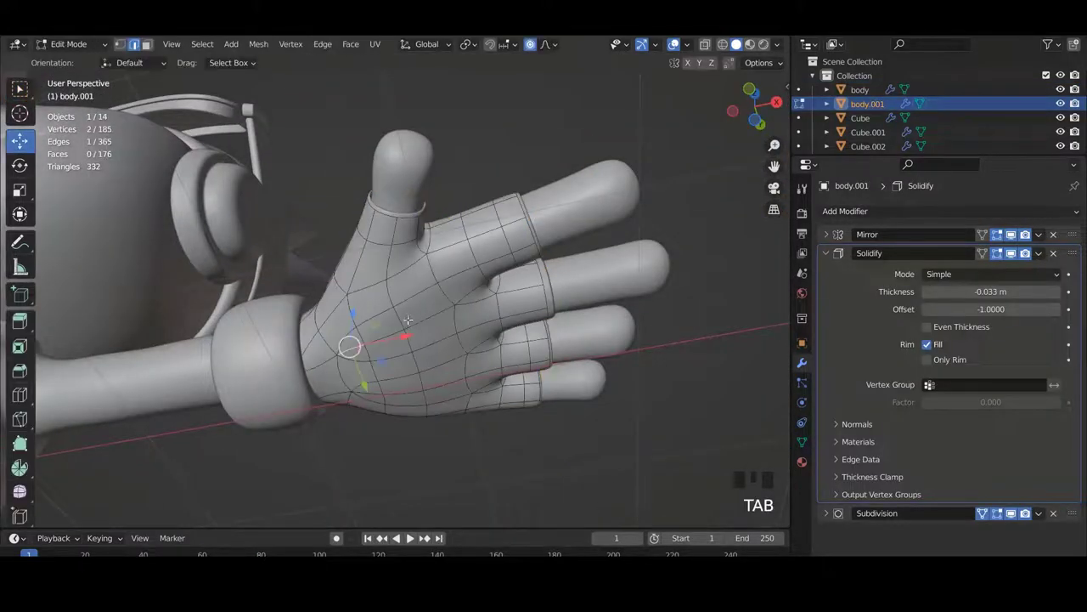
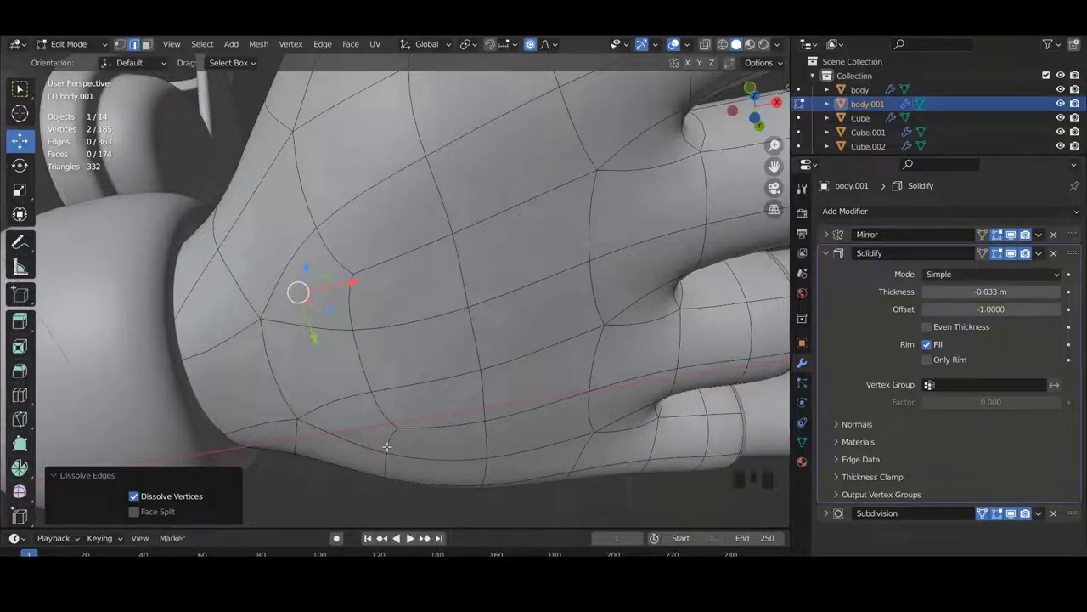
key(Tab)
scroll(down, 3)
drag(345, 296, 450, 323)
right_click(450, 323)
key(KP_Divide)
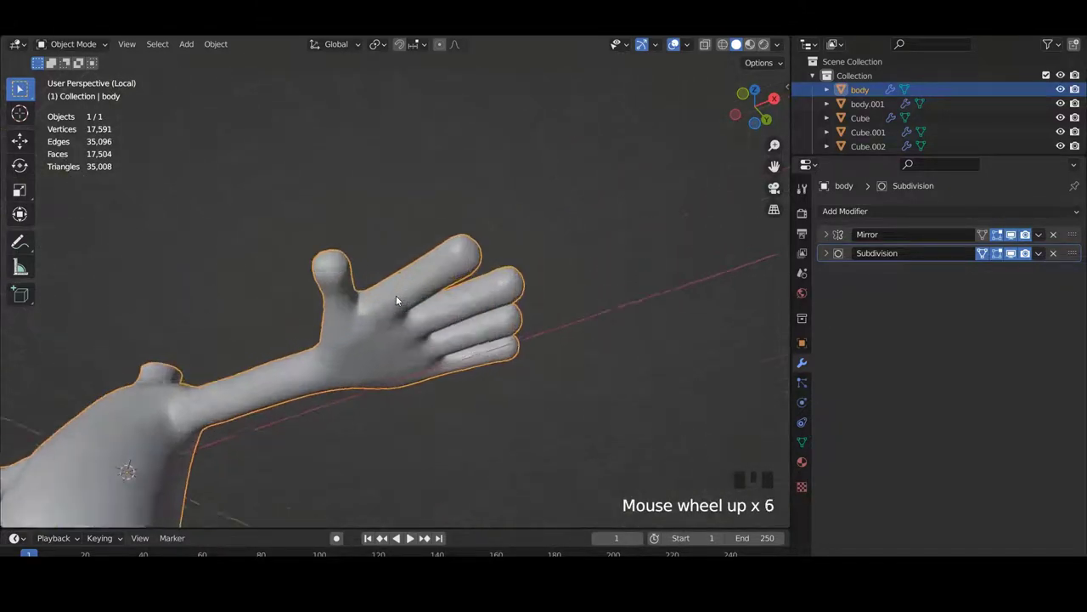
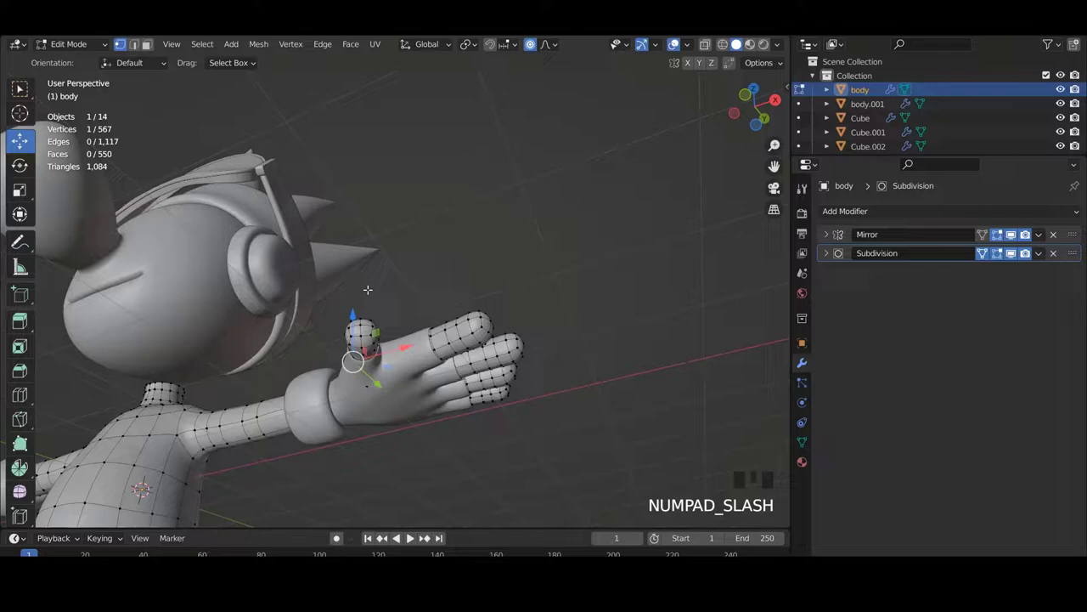
- Return from thumb editing to Object Mode and bring the whole character with its head back into view
key(Tab)
key(a)
scroll(down, 3)
drag(347, 323, 432, 389)
scroll(down, 3)
drag(394, 374, 339, 353)
scroll(up, 3)
scroll(down, 3)
scroll(down, 3)
drag(368, 344, 348, 283)
scroll(up, 3)
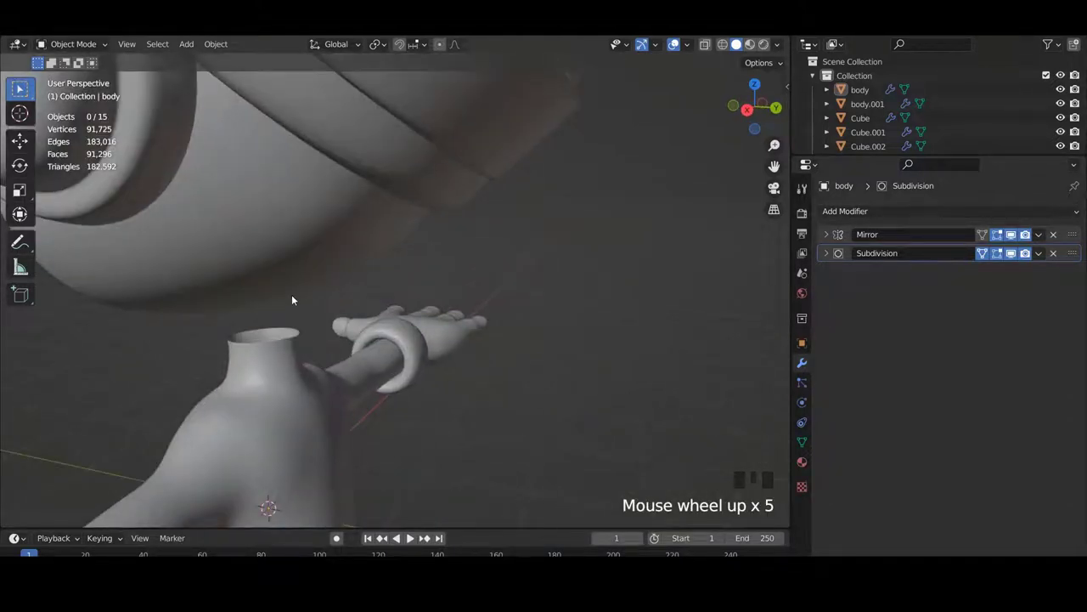
scroll(up, 3)
scroll(down, 3)
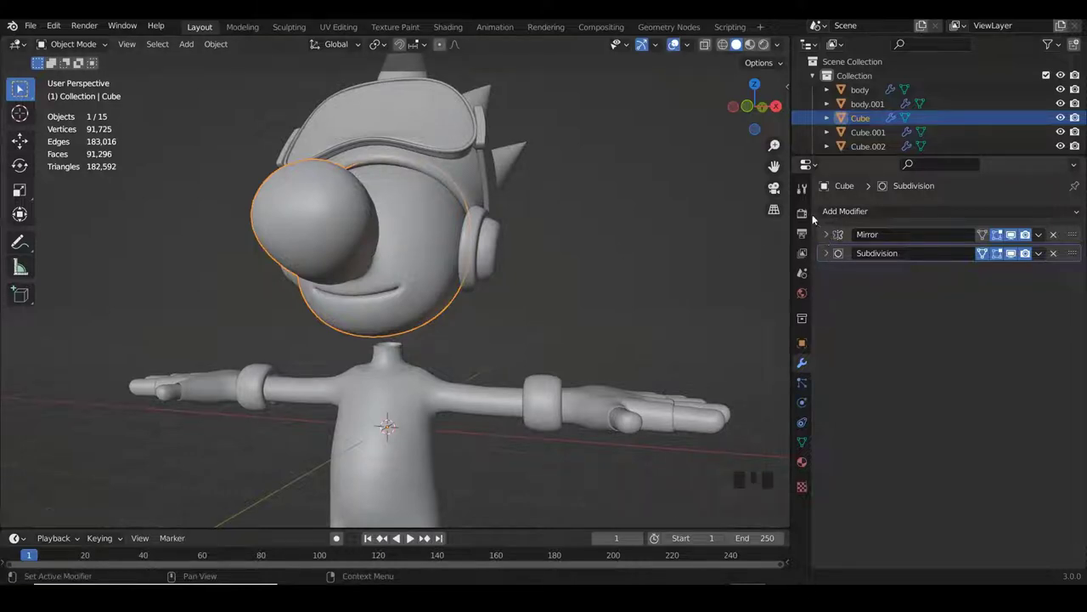
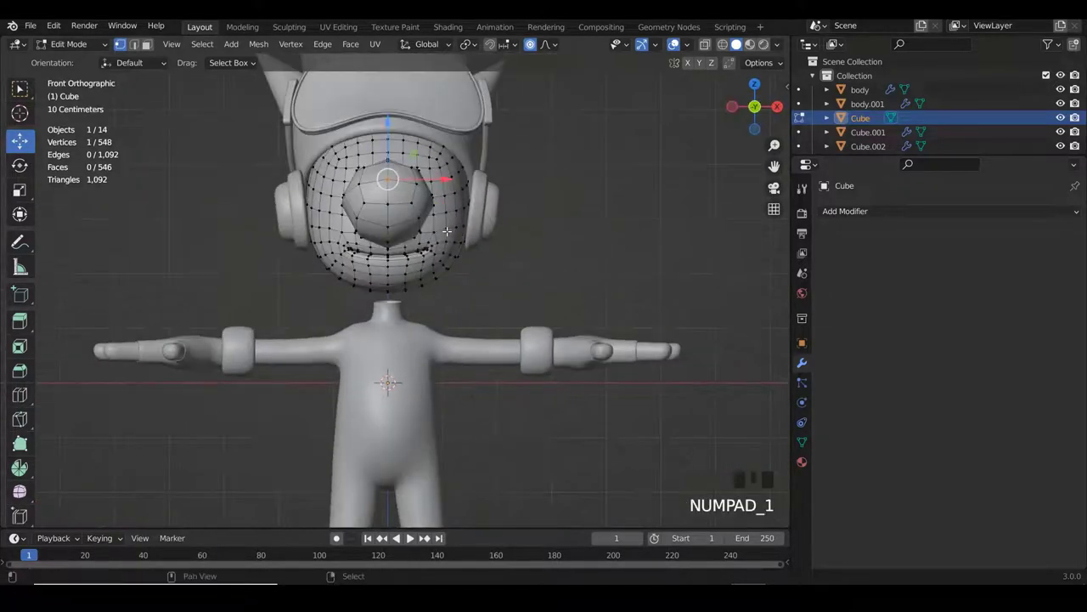
- In X-ray, box-select and delete one half of the head's vertices, then return to Object Mode
scroll(up, 3)
scroll(down, 3)
scroll(down, 3)
key(z)
right_click(404, 271)
key(b)
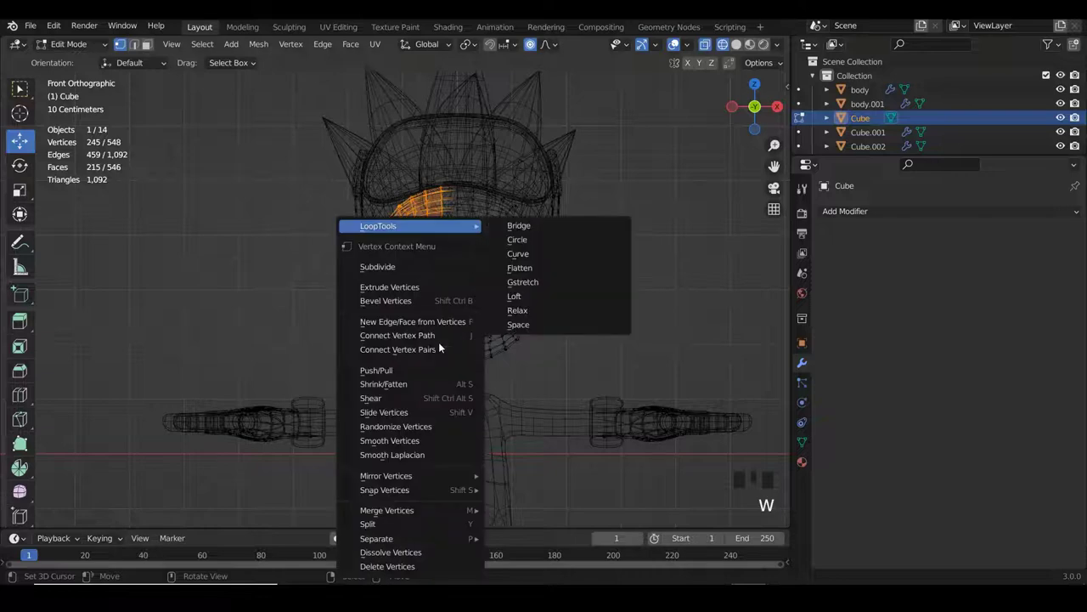
key(x)
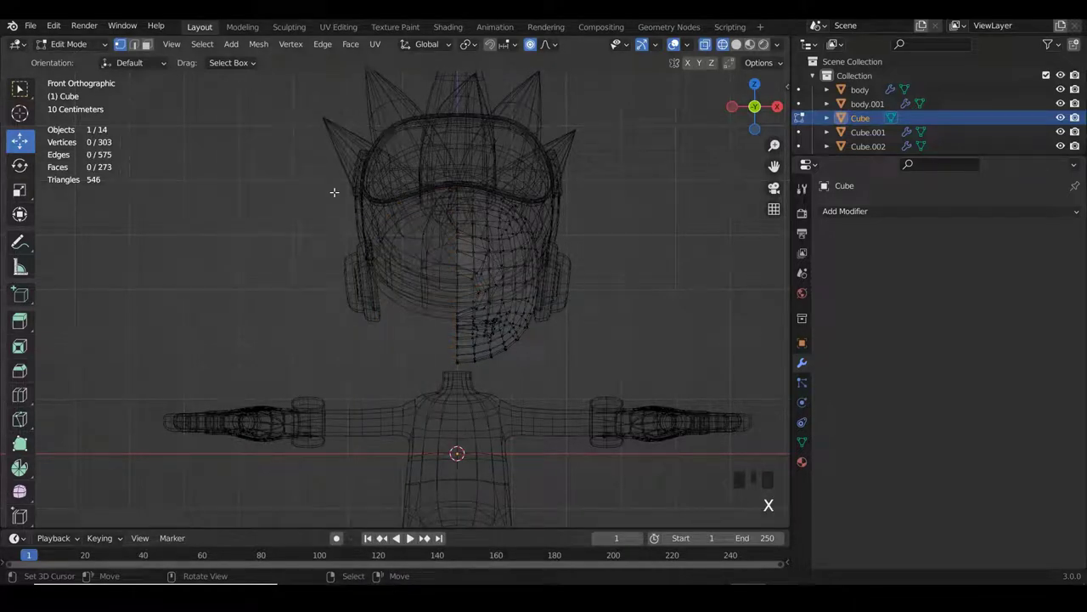
key(z)
scroll(up, 3)
key(Tab)
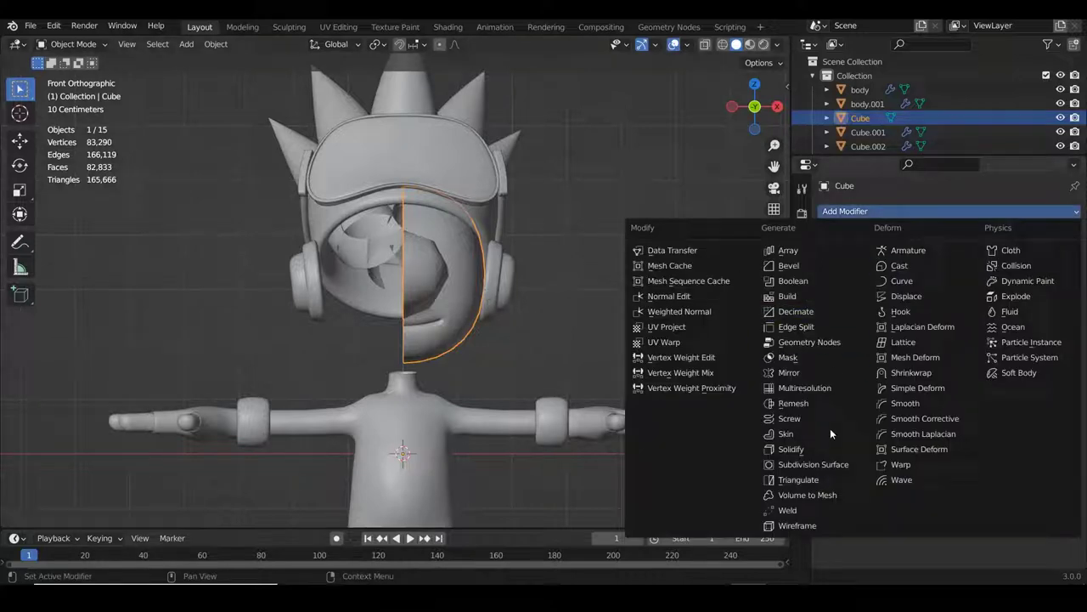
- Add a Mirror modifier to the half head Cube to restore the full head
drag(798, 372, 891, 307)
drag(833, 236, 842, 213)
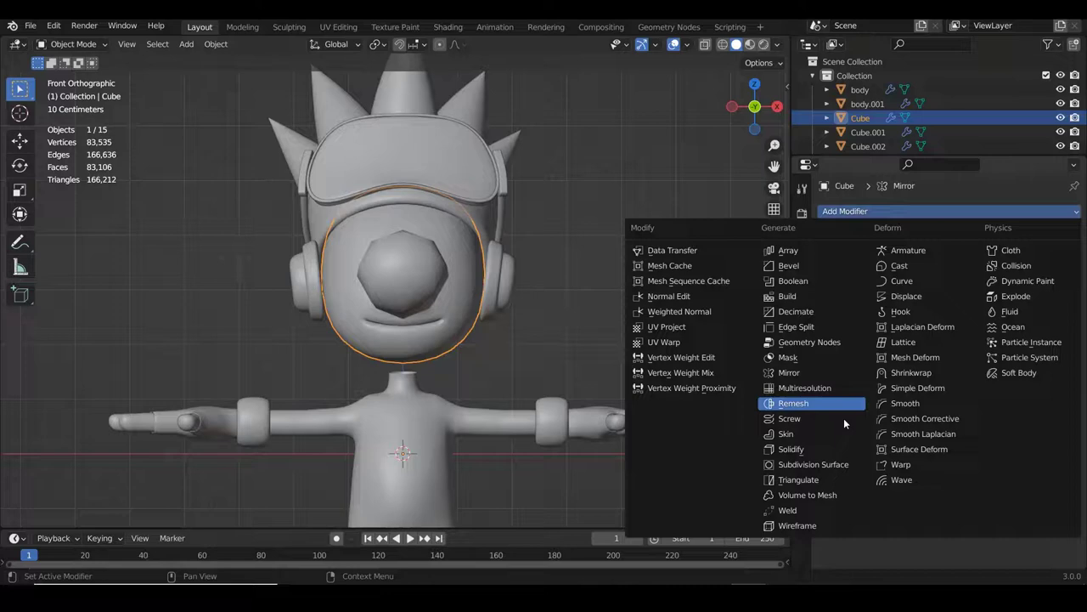
drag(851, 462, 524, 359)
- Select the head together with the body and join them into one object with Ctrl+J
scroll(down, 3)
scroll(down, 3)
drag(539, 368, 327, 253)
scroll(down, 3)
scroll(up, 3)
right_click(408, 360)
key(ctrl+j)
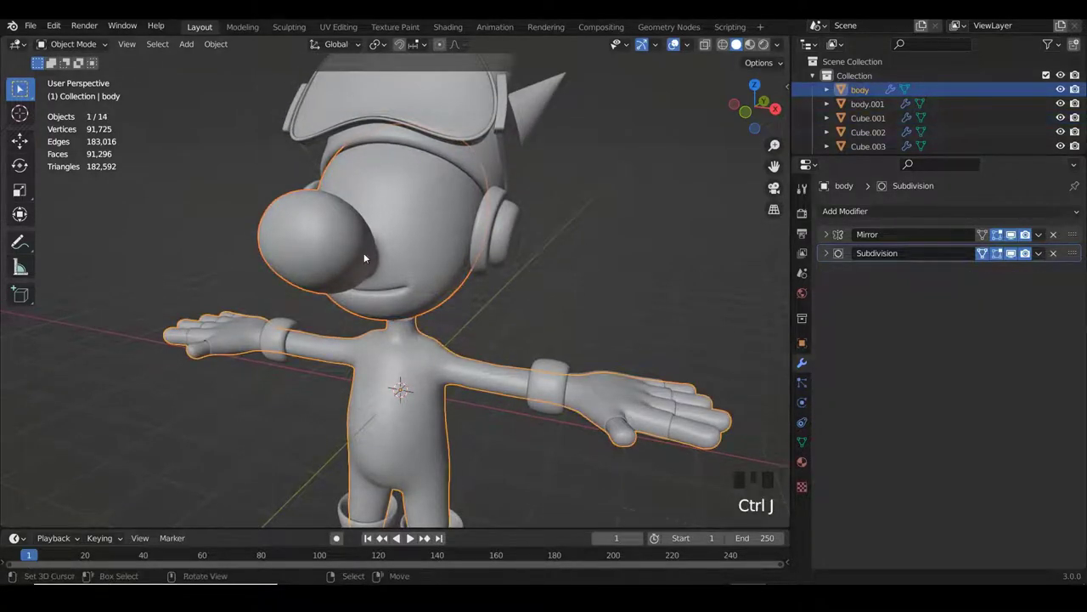
- In Edit Mode, circle-select the vertices under the head in X-ray side view and delete them to open a hole
drag(436, 222, 395, 233)
scroll(up, 3)
drag(423, 255, 374, 258)
scroll(up, 3)
key(Tab)
middle_click(391, 257)
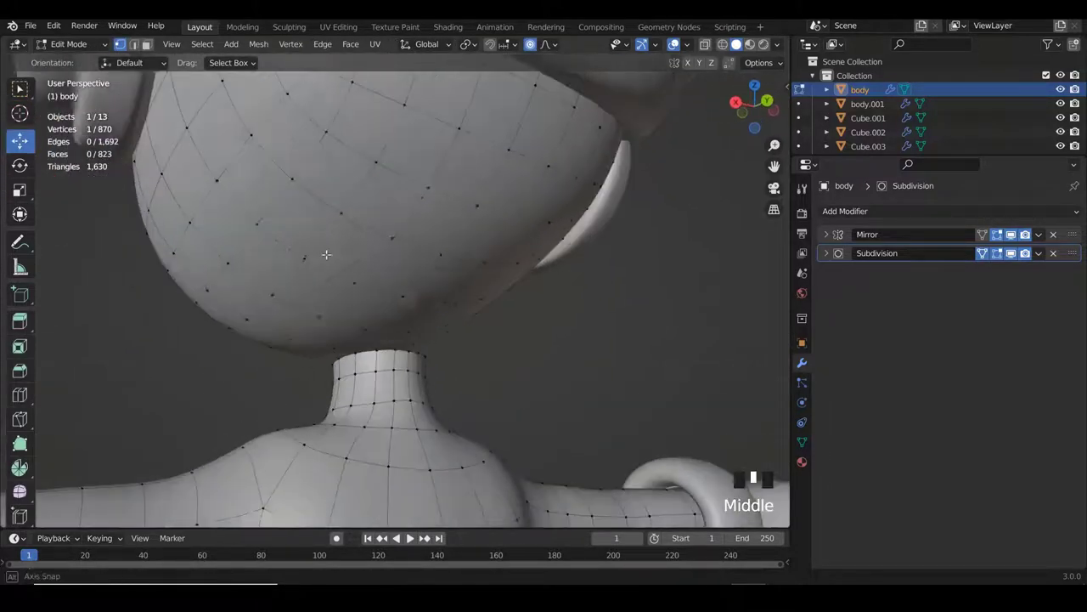
scroll(up, 3)
right_click(401, 300)
drag(393, 297, 457, 297)
key(KP_3)
key(z)
right_click(367, 312)
key(c)
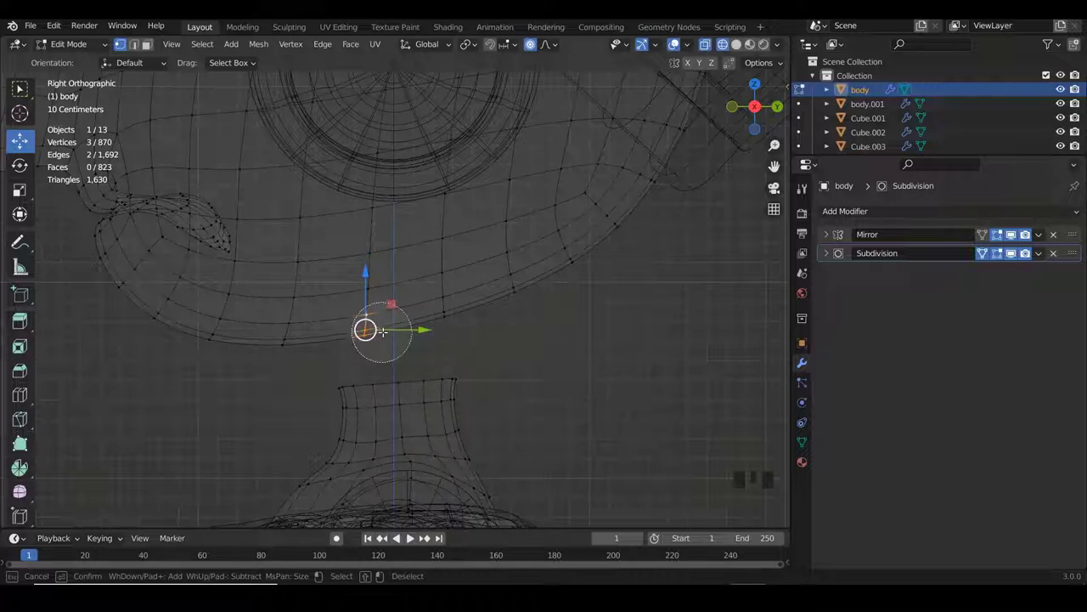
key(x)
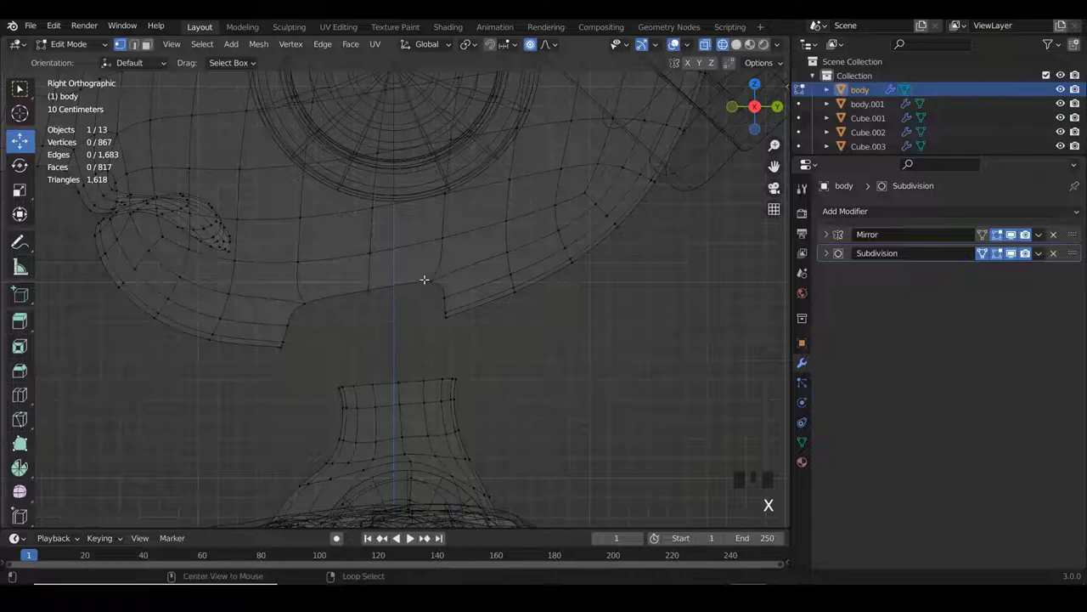
- Select the hole's boundary loop, extrude it down toward the neck and scale it into a smaller even ring
right_click(429, 277)
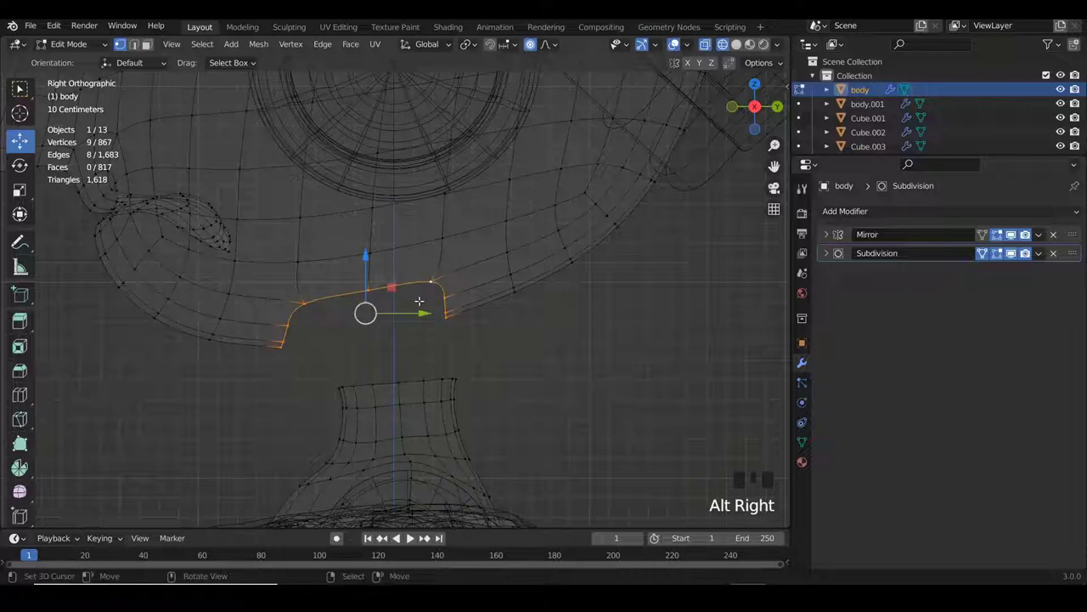
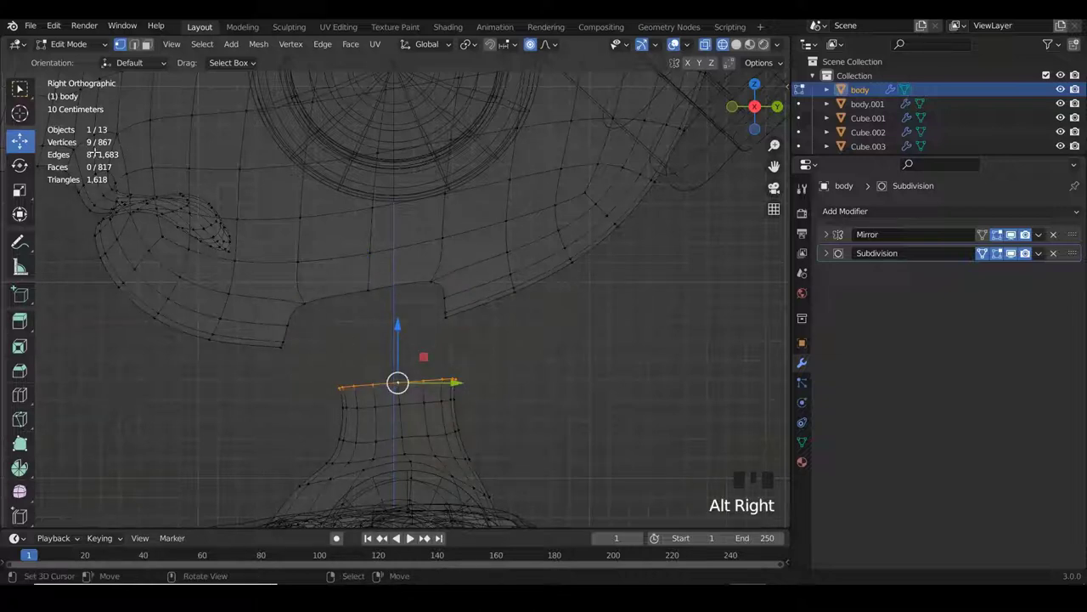
scroll(up, 3)
right_click(341, 286)
scroll(up, 3)
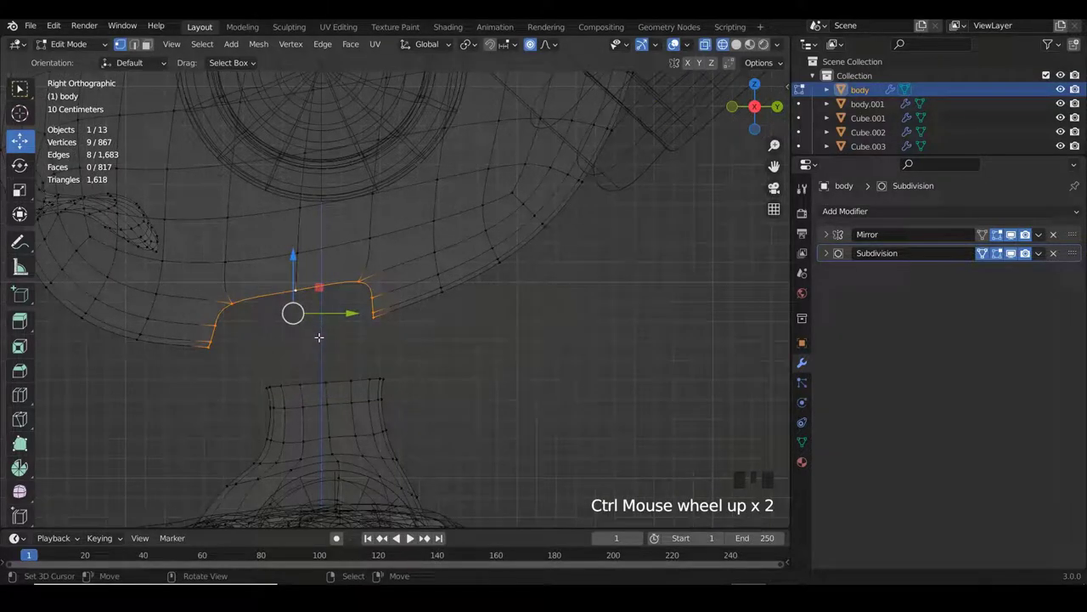
key(e)
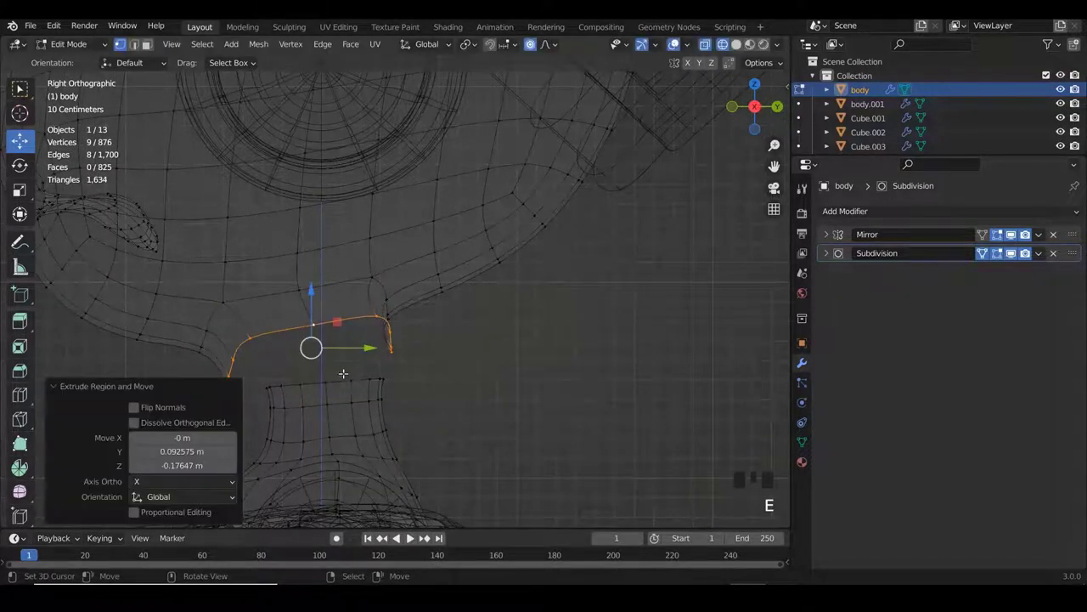
key(s)
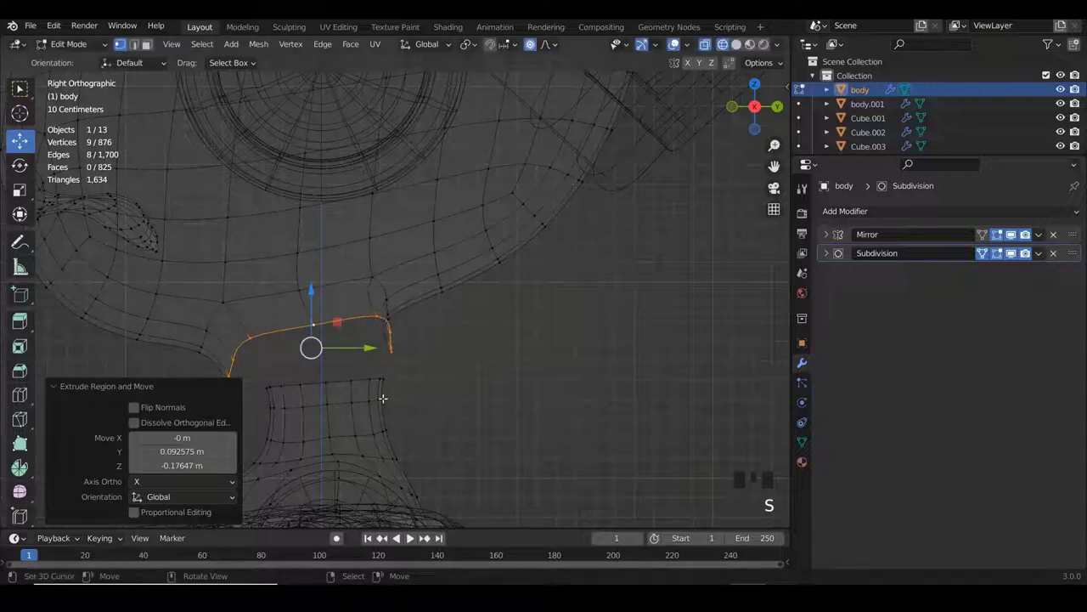
key(o)
key(s)
key(w)
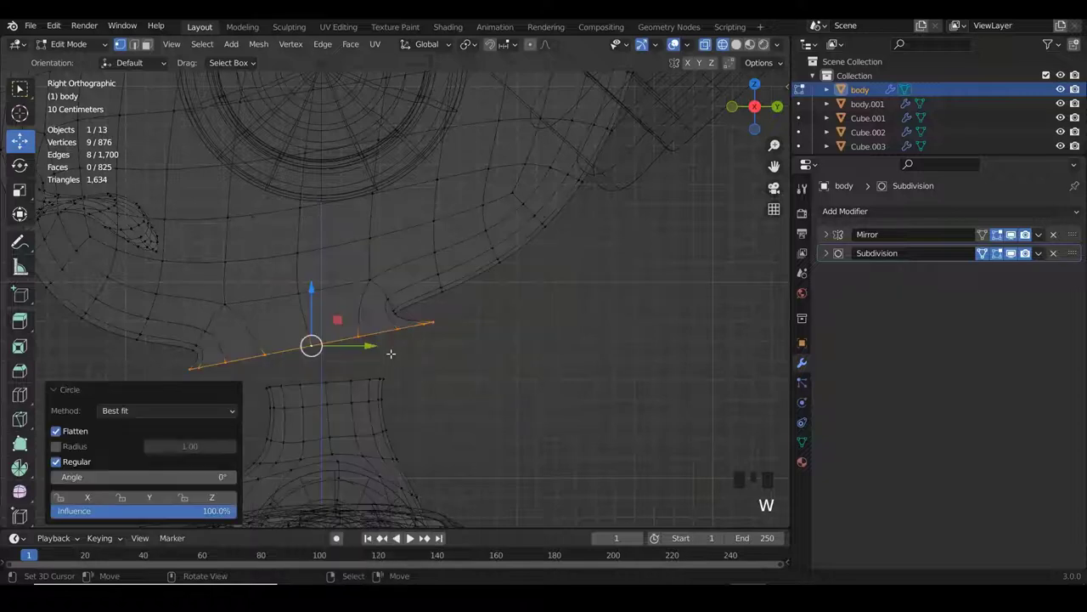
key(s)
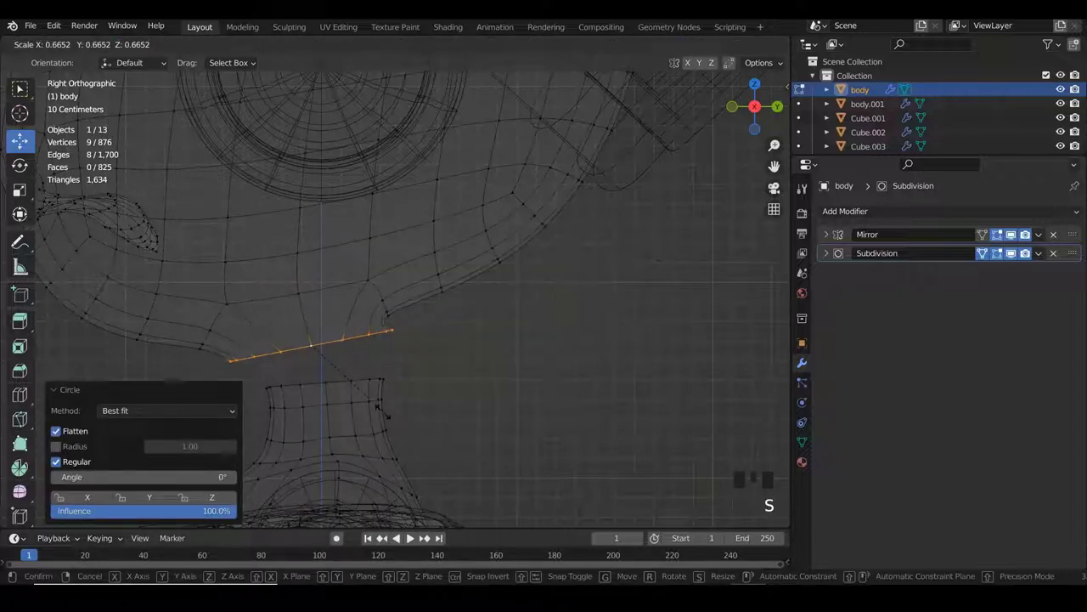
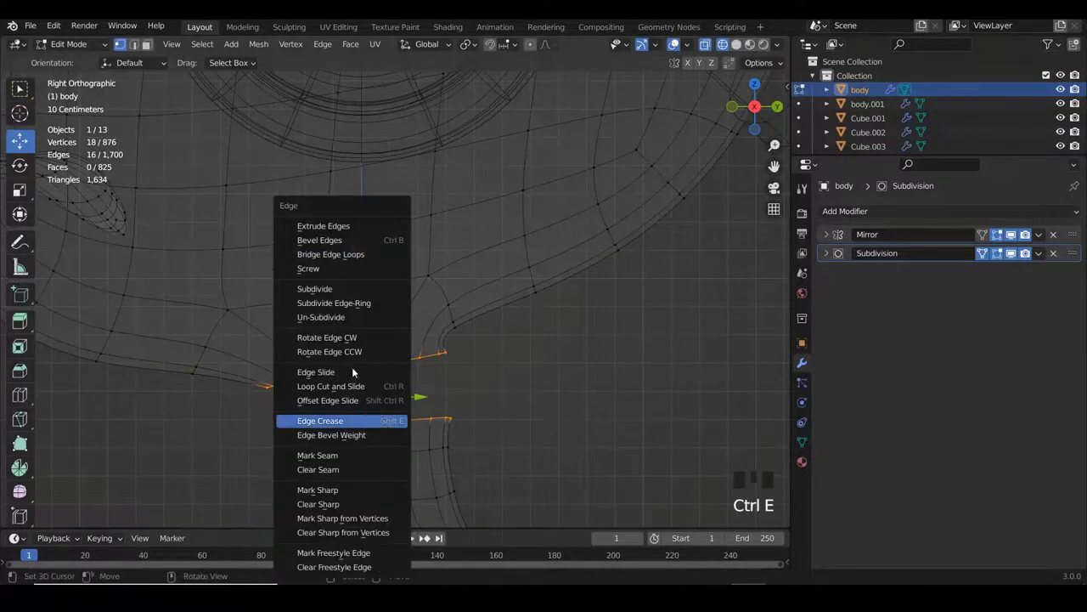
- Select the extra edge loop left by bridging head to neck and bring up its delete options
scroll(down, 3)
scroll(down, 3)
scroll(up, 3)
scroll(down, 3)
scroll(up, 3)
right_click(393, 343)
key(x)
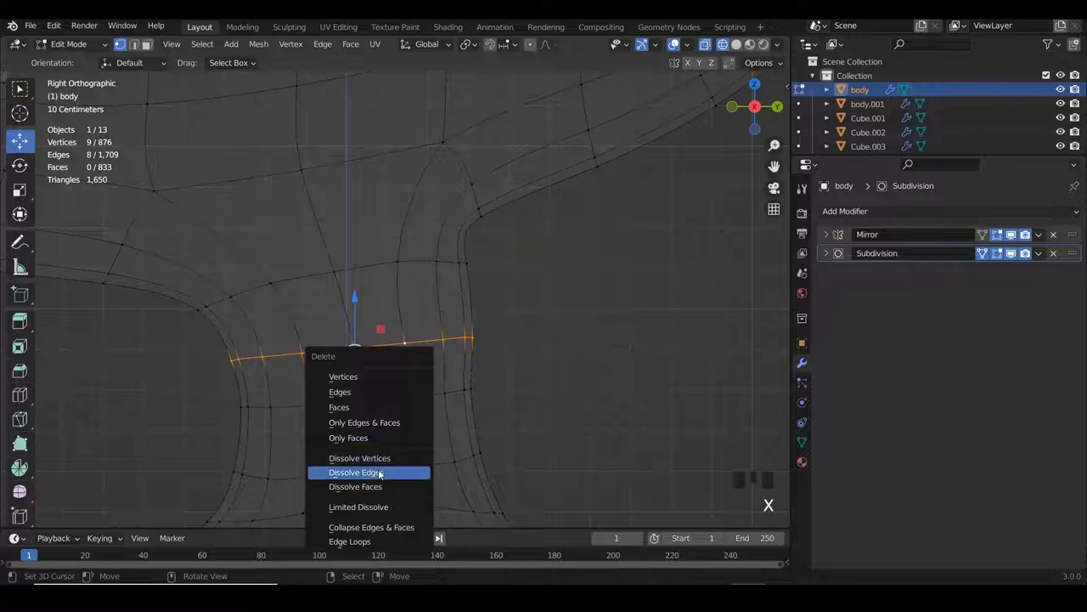
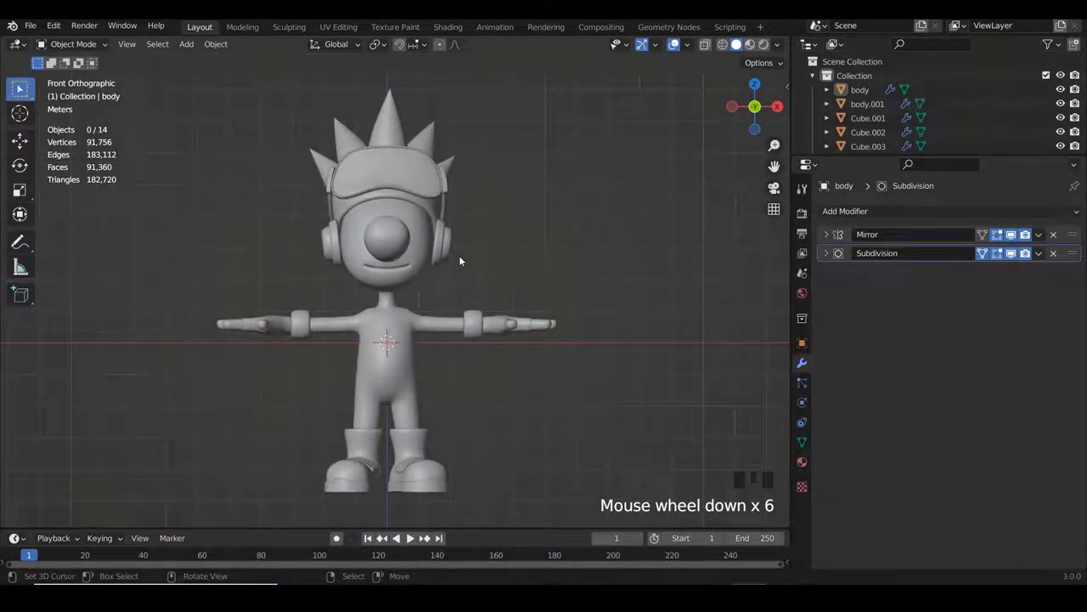
- Enter Edit Mode on the body and circle-select the torso and upper-arm faces in X-ray
scroll(down, 3)
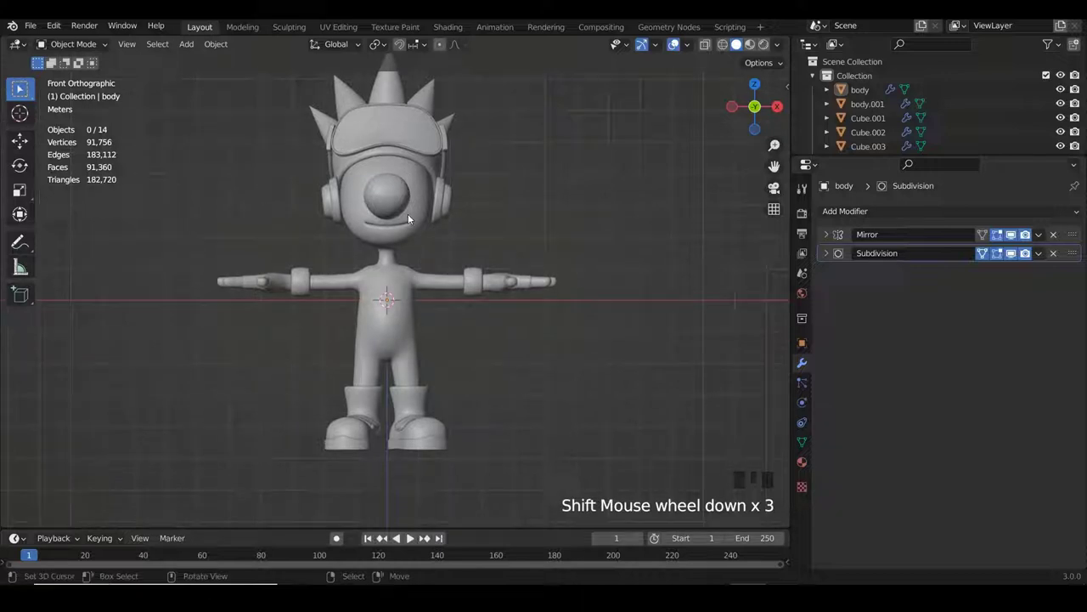
scroll(up, 3)
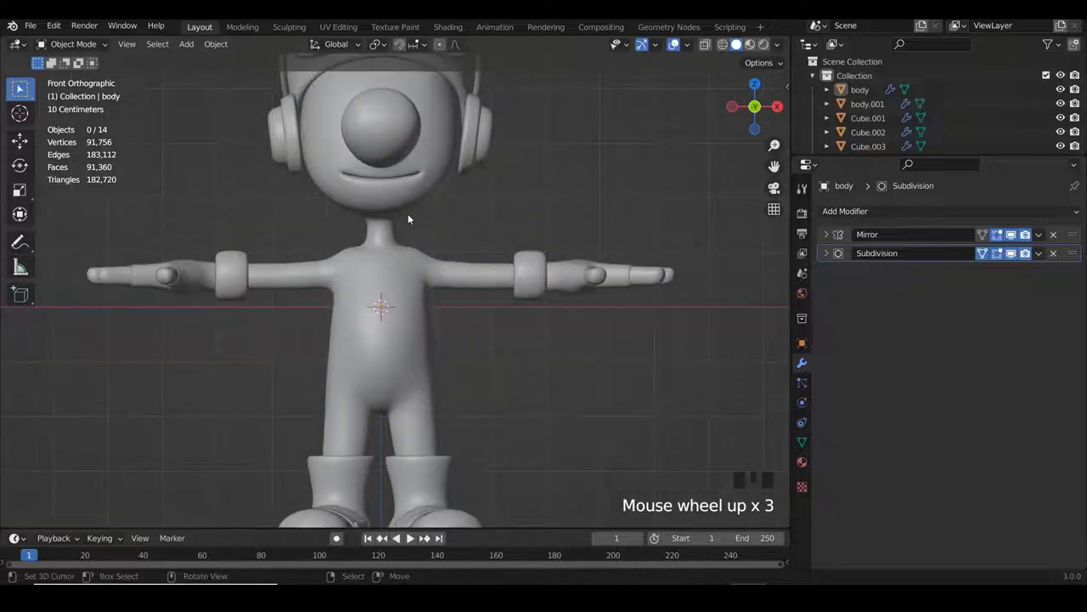
scroll(up, 3)
key(z)
key(z)
right_click(372, 231)
key(Tab)
key(z)
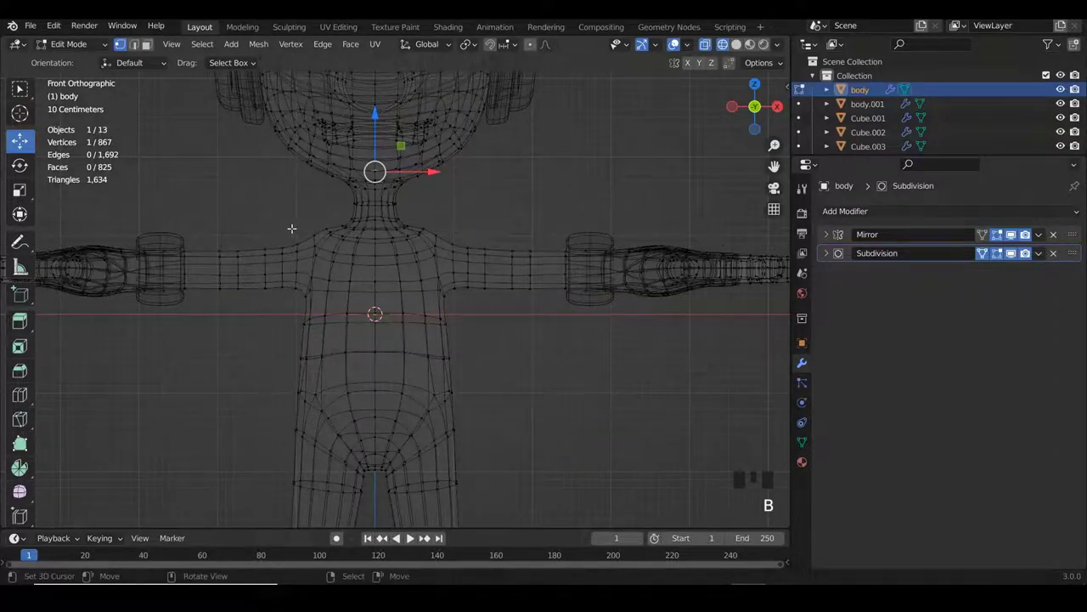
key(c)
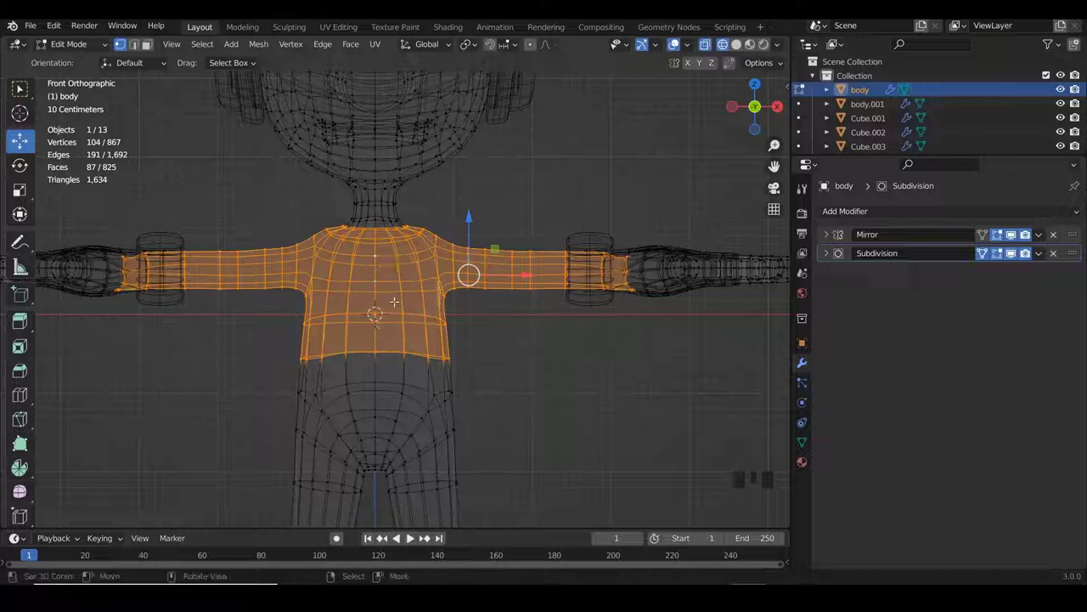
- Duplicate the selected faces in place and separate them into a new shirt object body.002
key(z)
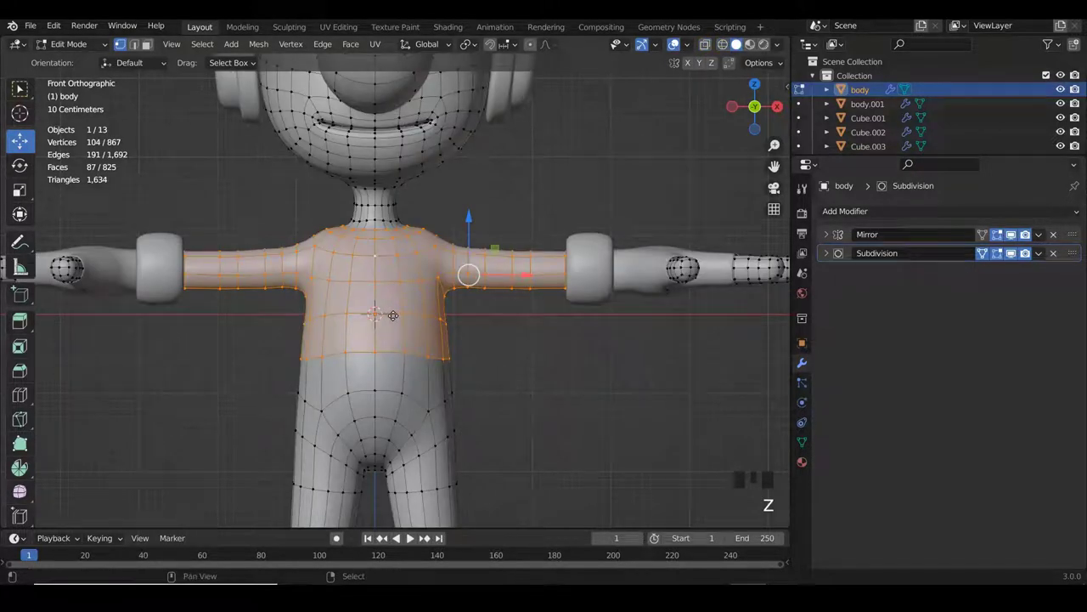
key(shift+d)
key(p)
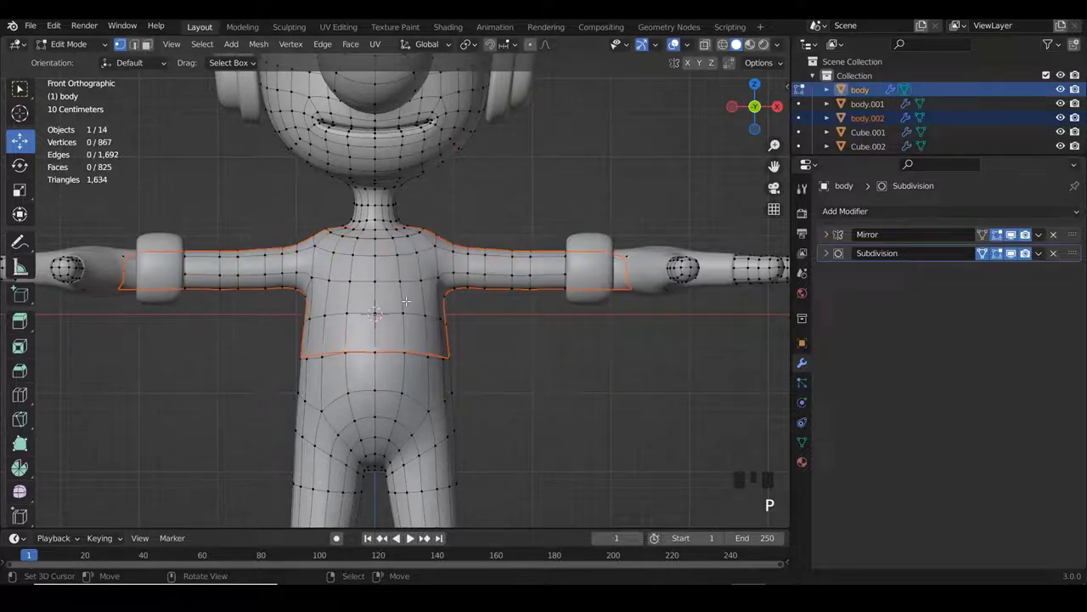
key(Tab)
right_click(411, 291)
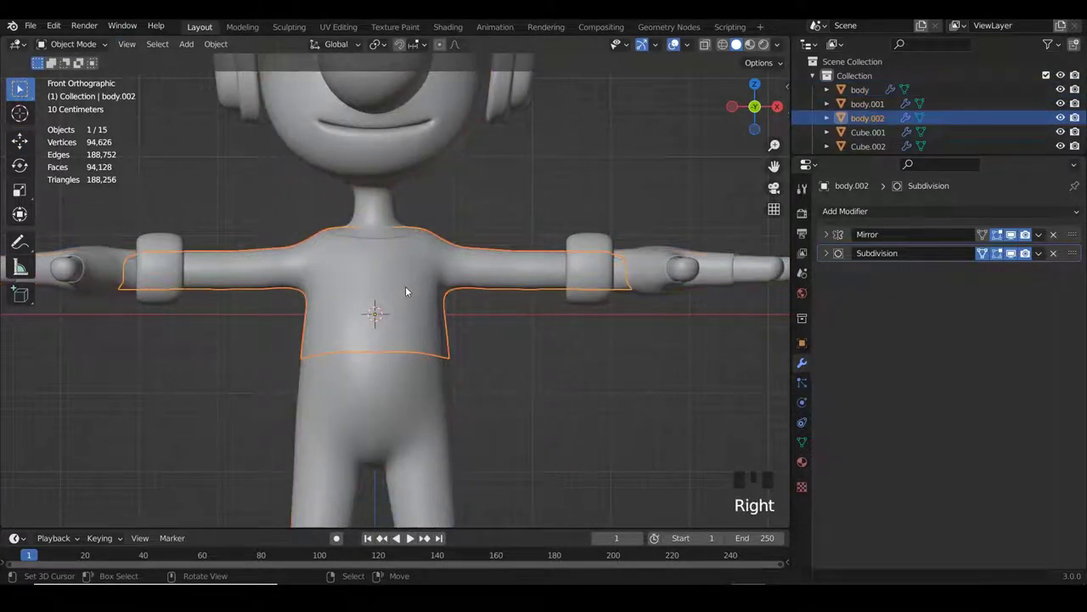
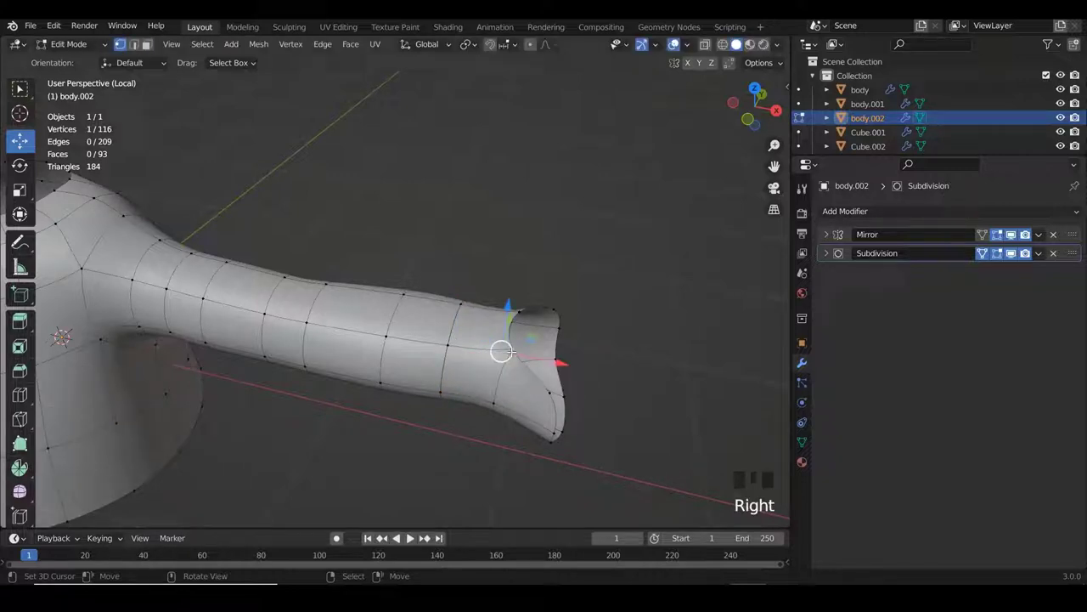
- Select the linked faces at the sleeve end and delete their vertices to shorten the sleeve
key(l)
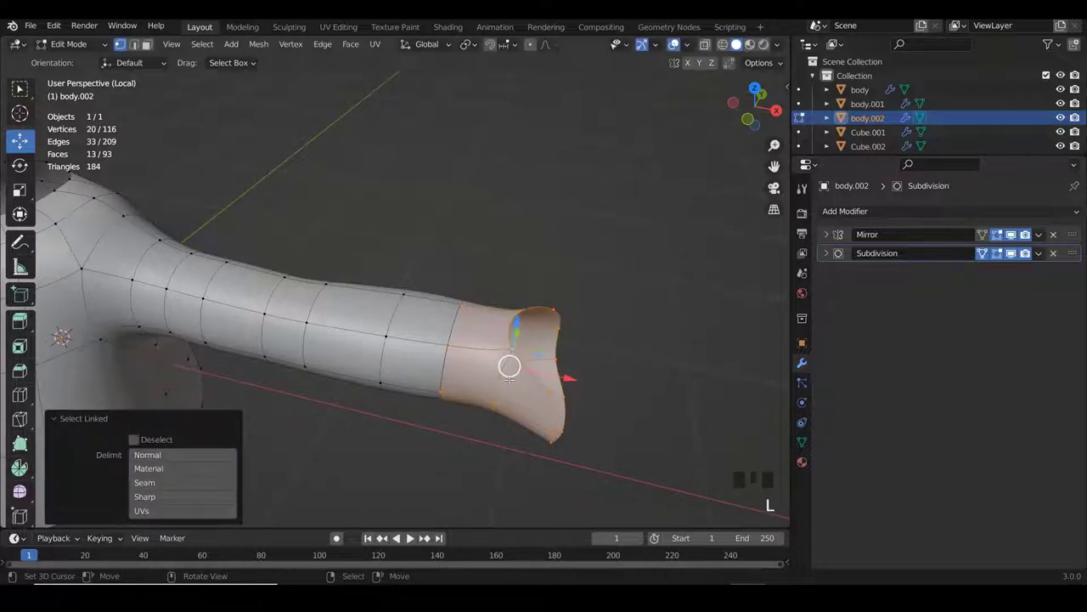
key(Delete)
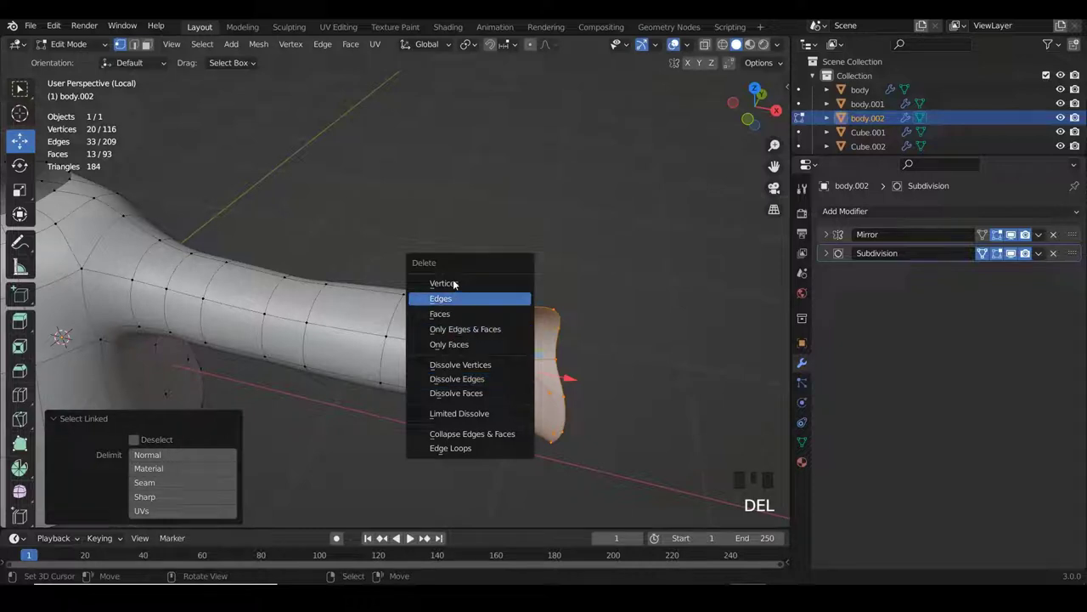
key(KP_1)
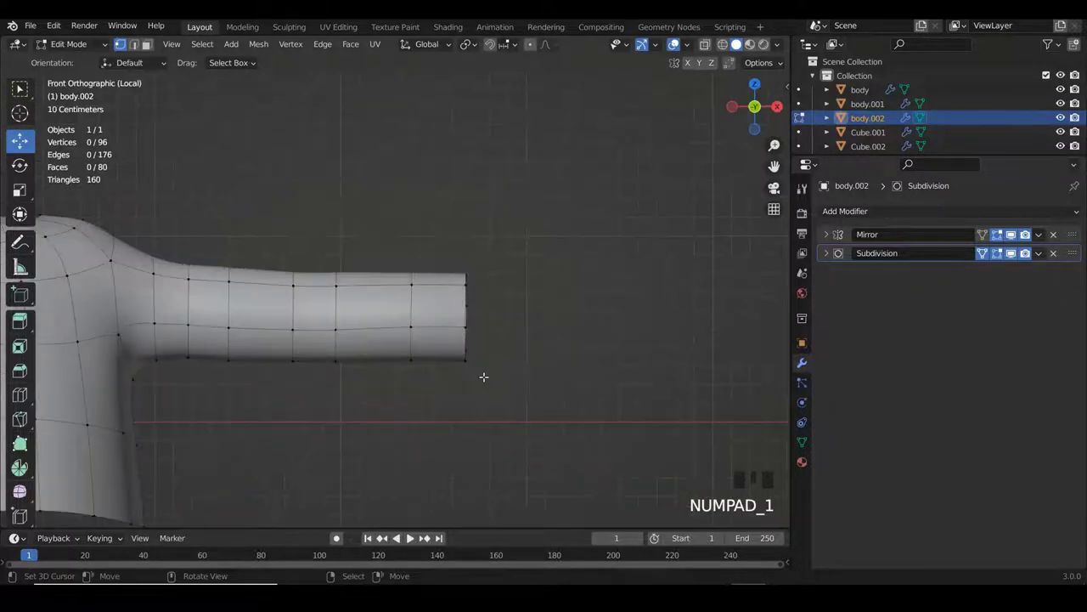
- Isolate the shirt, extrude its neck loop up into a collar and scale the ring flat and narrow
scroll(down, 3)
scroll(up, 3)
key(KP_Divide)
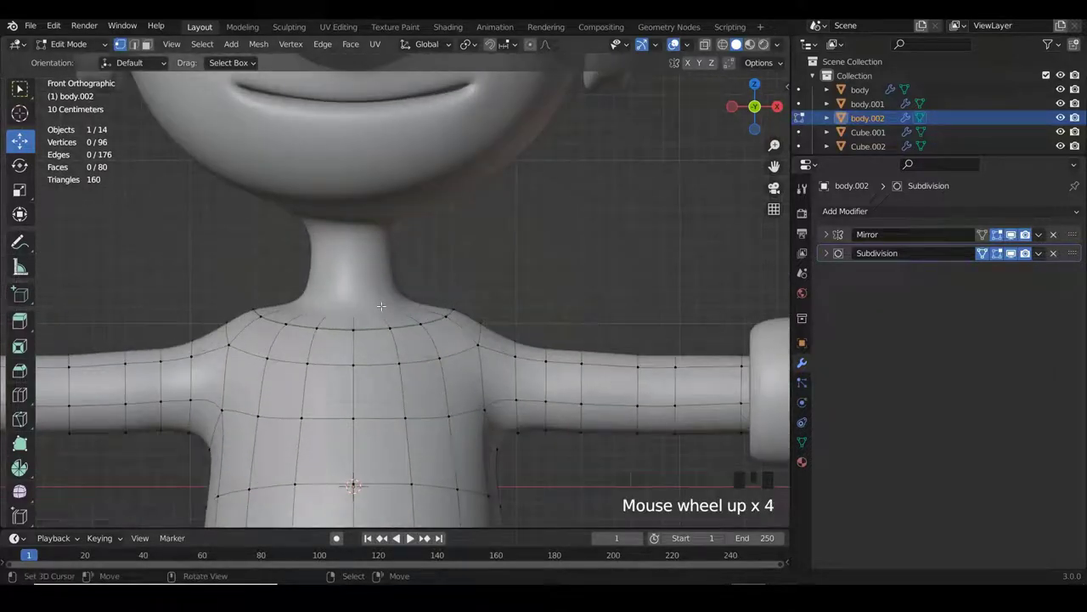
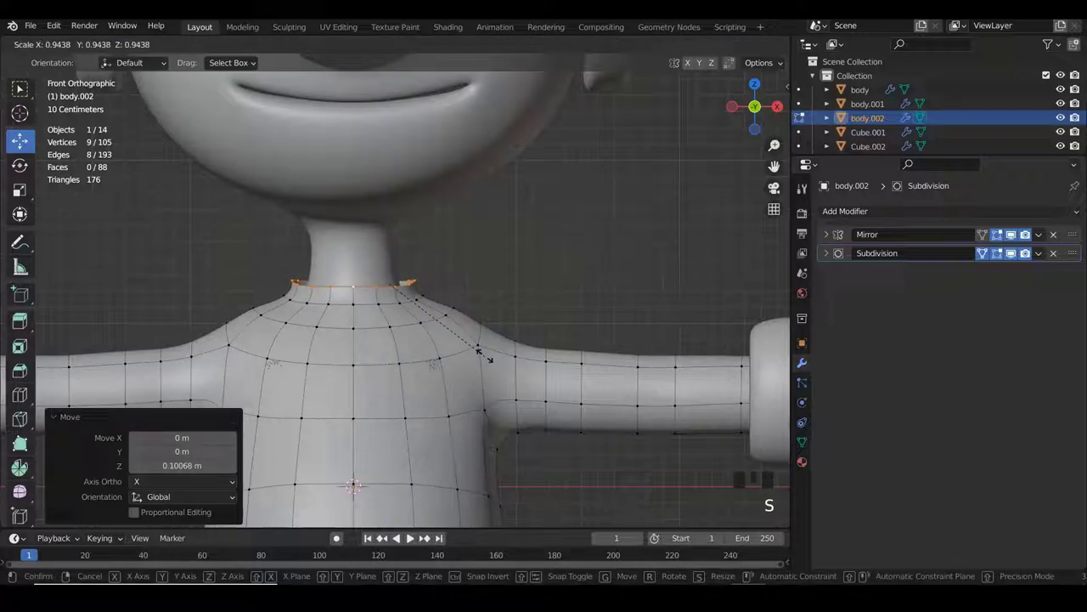
key(Tab)
scroll(up, 3)
key(Tab)
key(s)
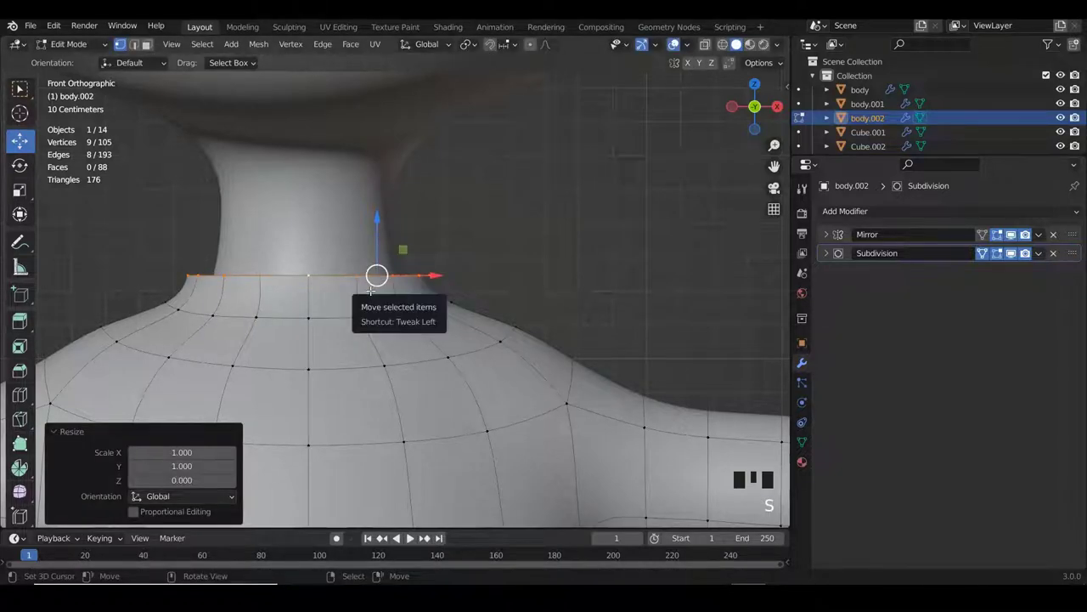
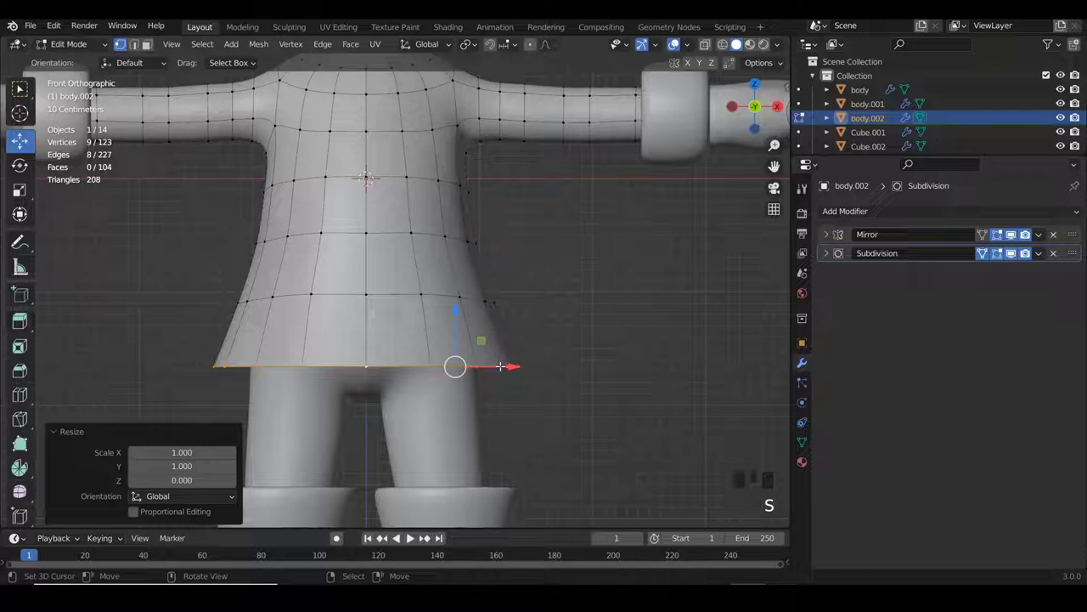
- Inspect the whole character in Object Mode, orbiting around to check the shirt's hem
scroll(down, 3)
key(Tab)
key(a)
drag(518, 285, 494, 275)
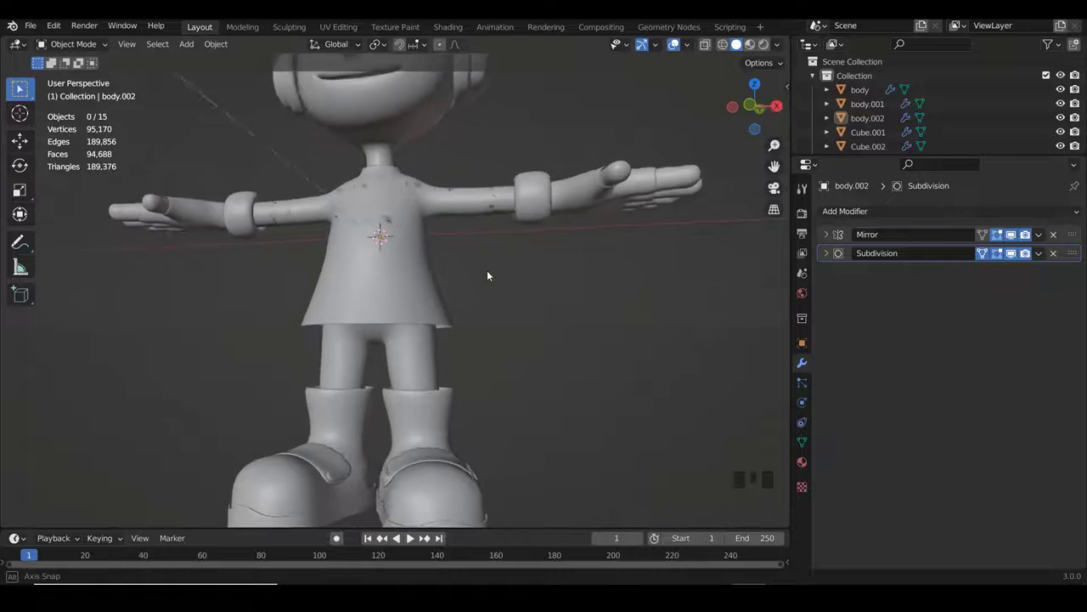
- Narrow and slightly shrink the hem ring from the side view so it hangs evenly
key(KP_3)
scroll(up, 3)
key(Tab)
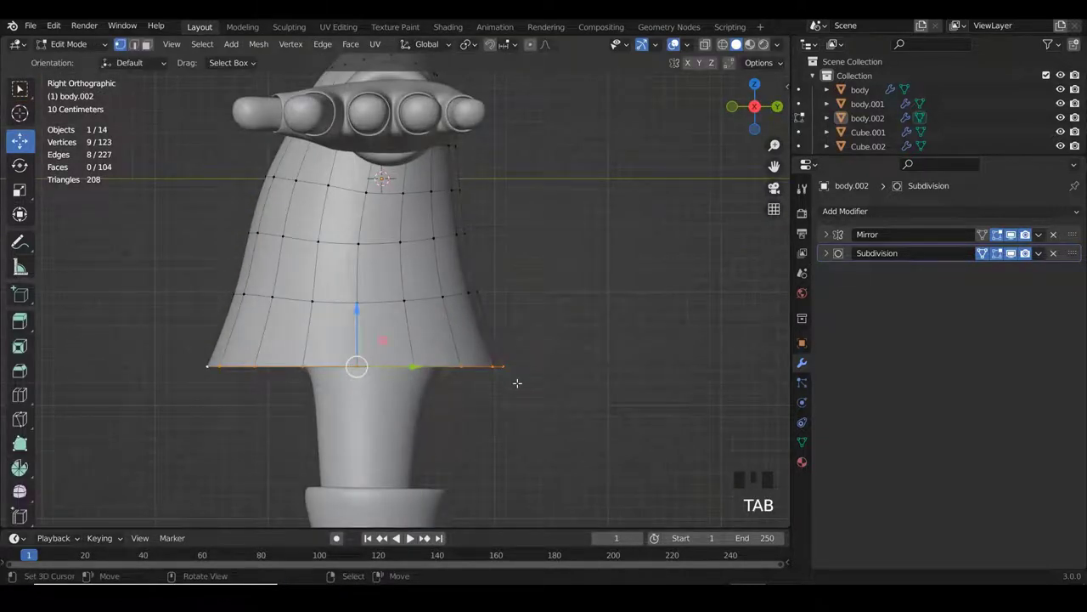
key(s)
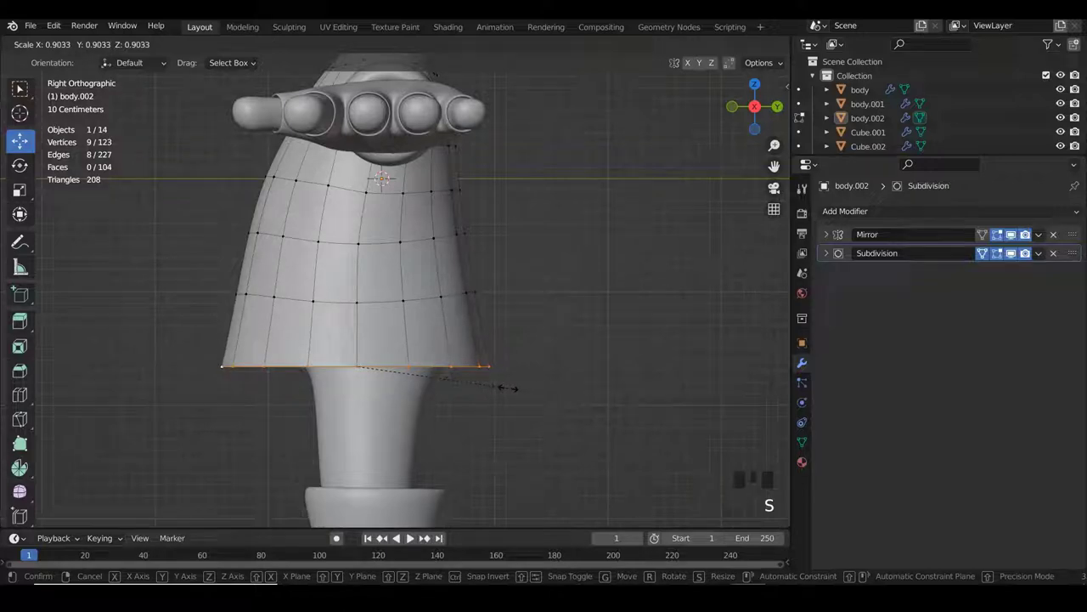
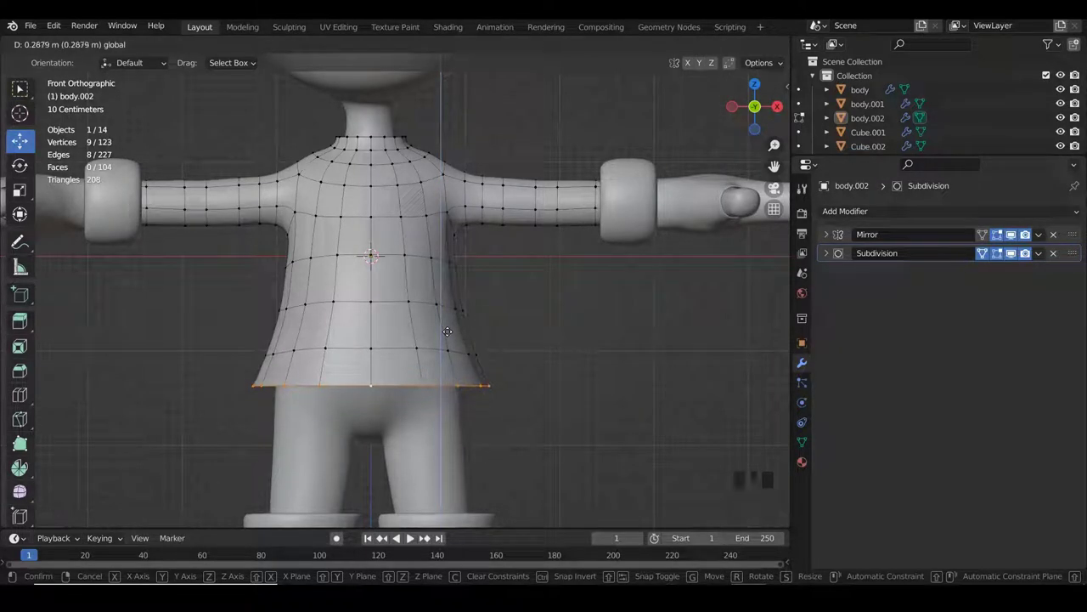
key(s)
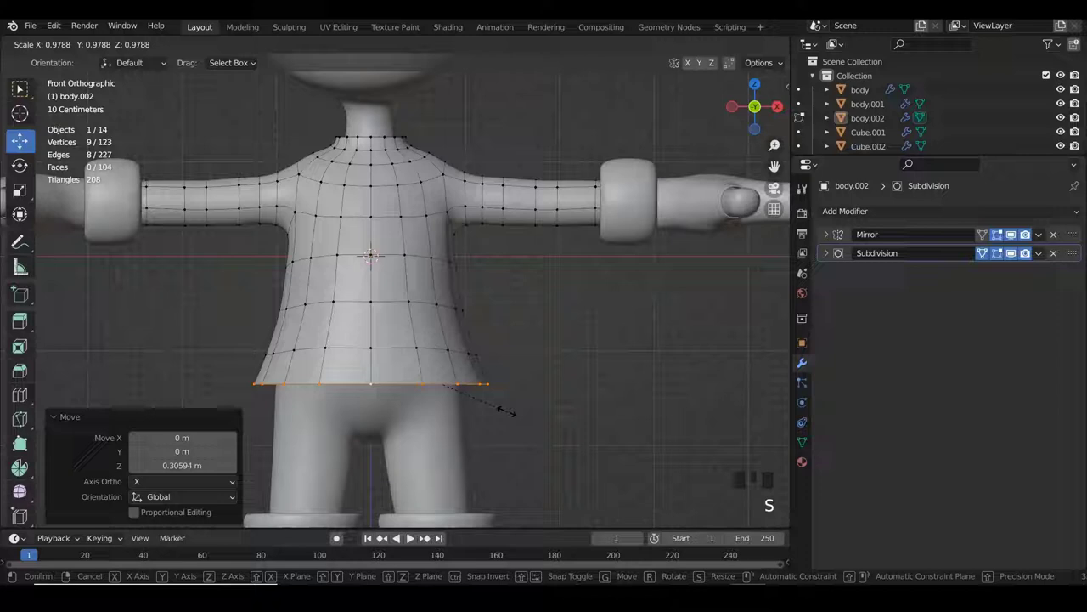
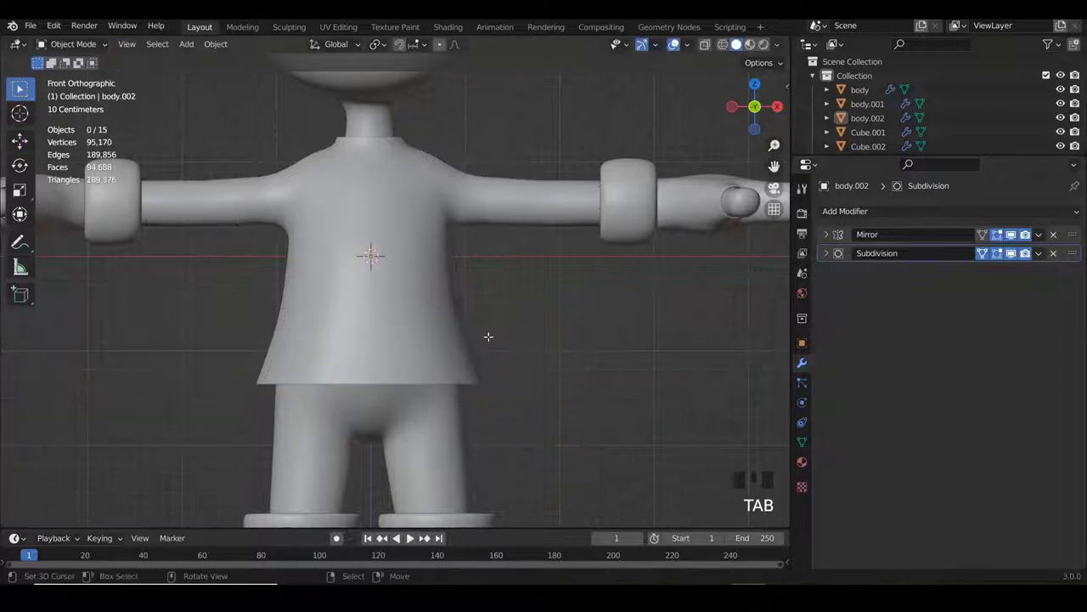
- Select the shirt object ready for a Solidify modifier
scroll(down, 3)
right_click(430, 261)
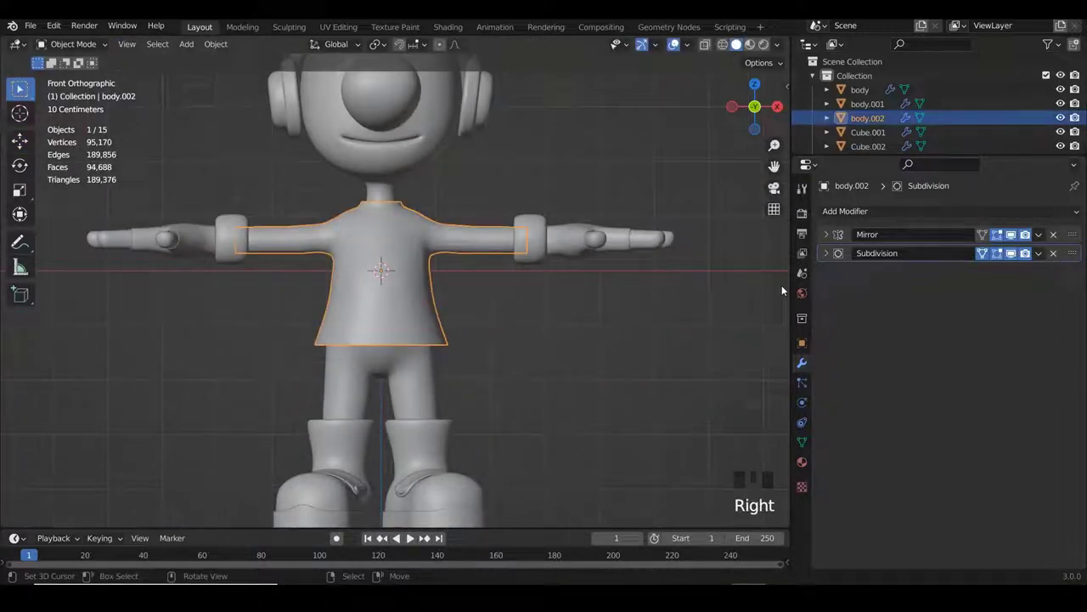
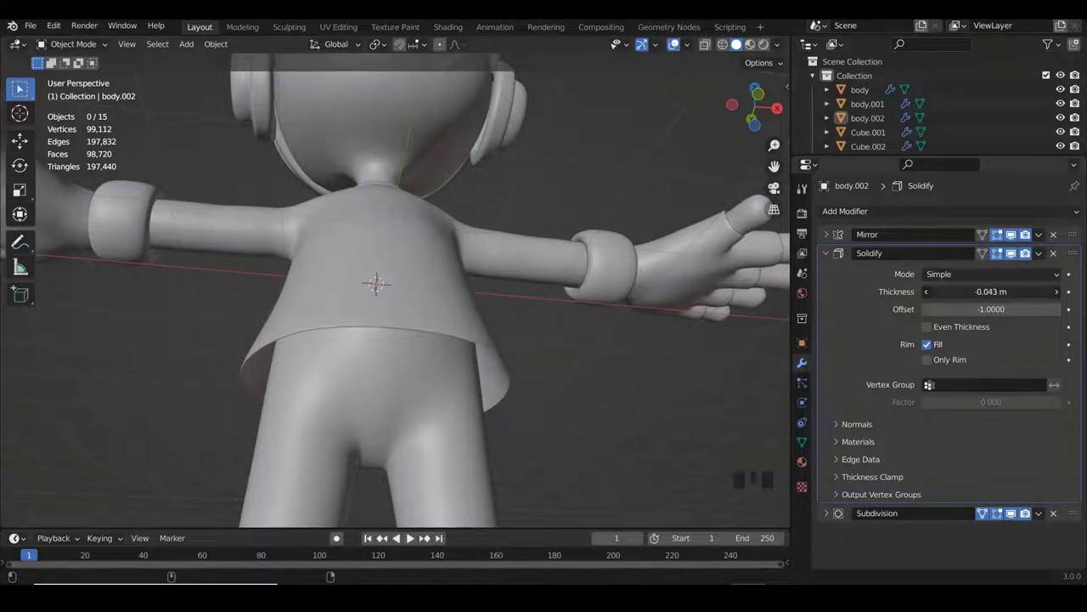
key(a)
scroll(down, 3)
drag(543, 228, 522, 256)
scroll(down, 3)
drag(509, 279, 550, 282)
key(KP_1)
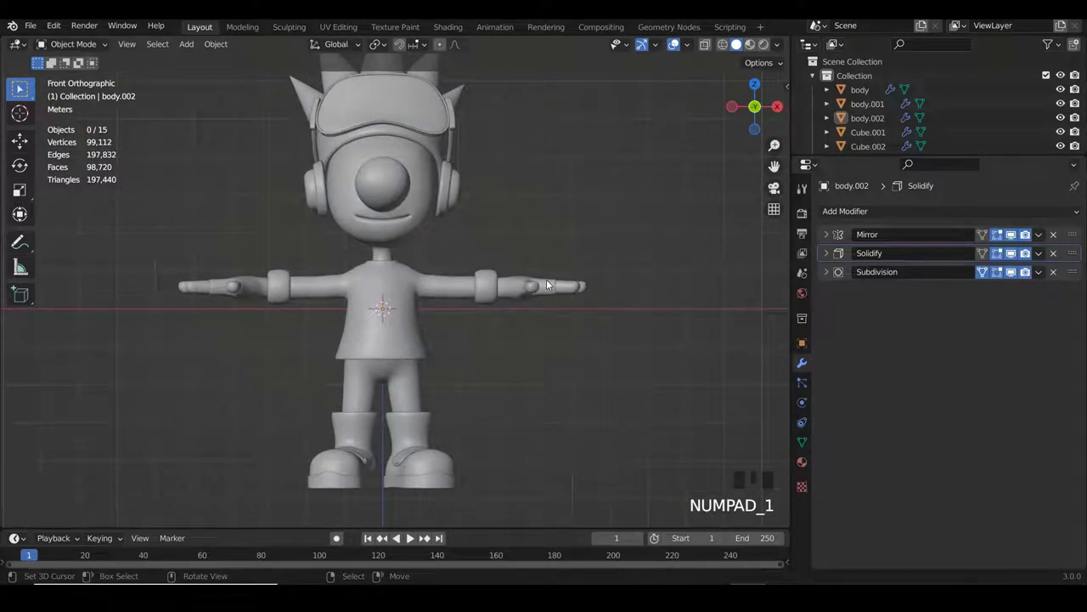
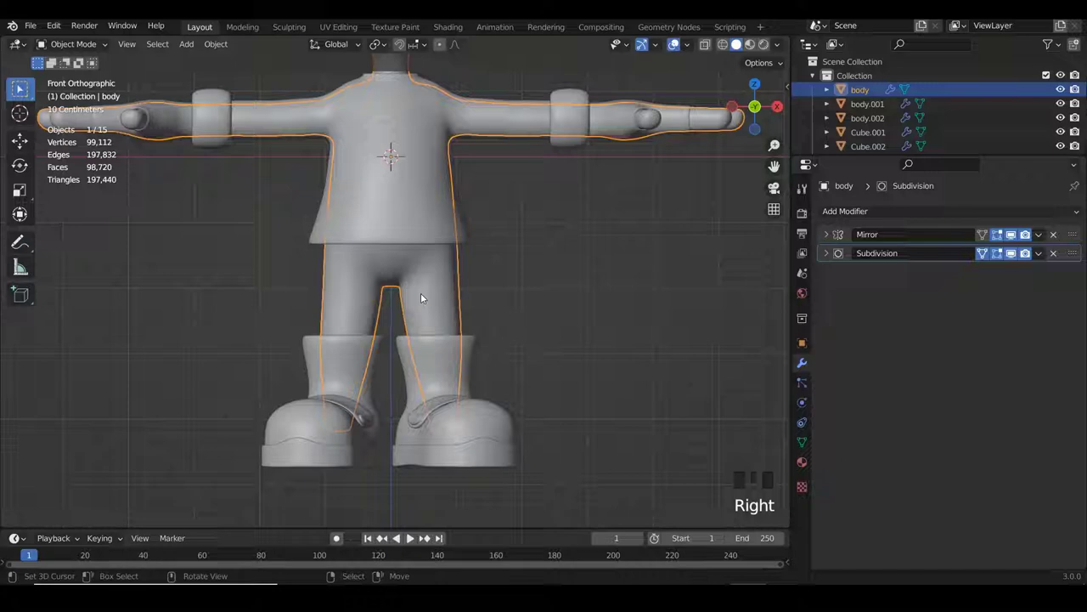
- Duplicate the body's hip and leg faces and separate them into a new pants object
key(KP_Divide)
scroll(up, 3)
key(Tab)
scroll(down, 3)
scroll(down, 3)
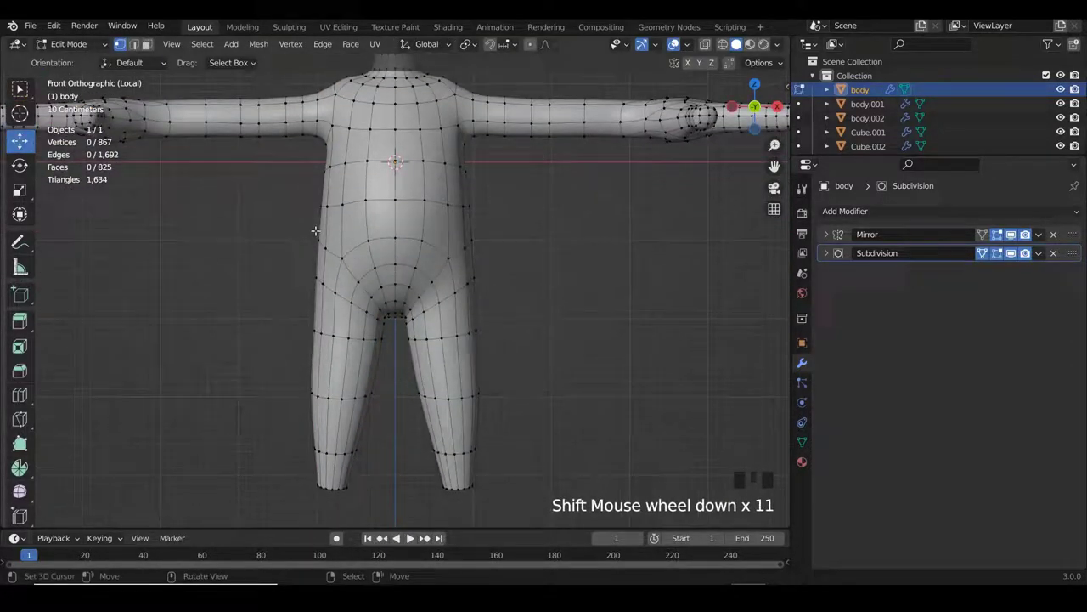
key(z)
key(b)
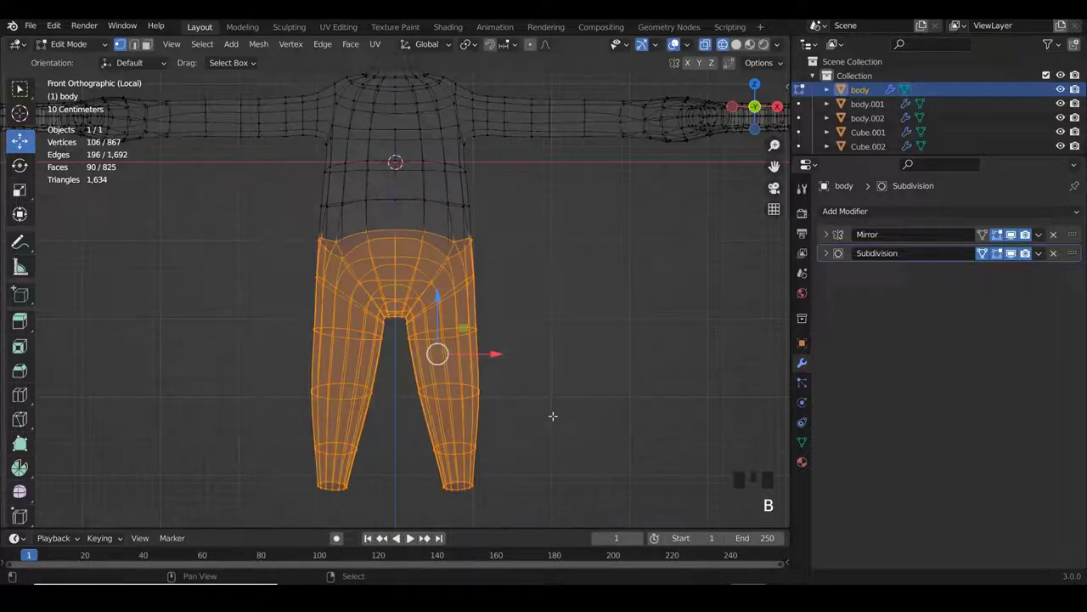
key(shift+d)
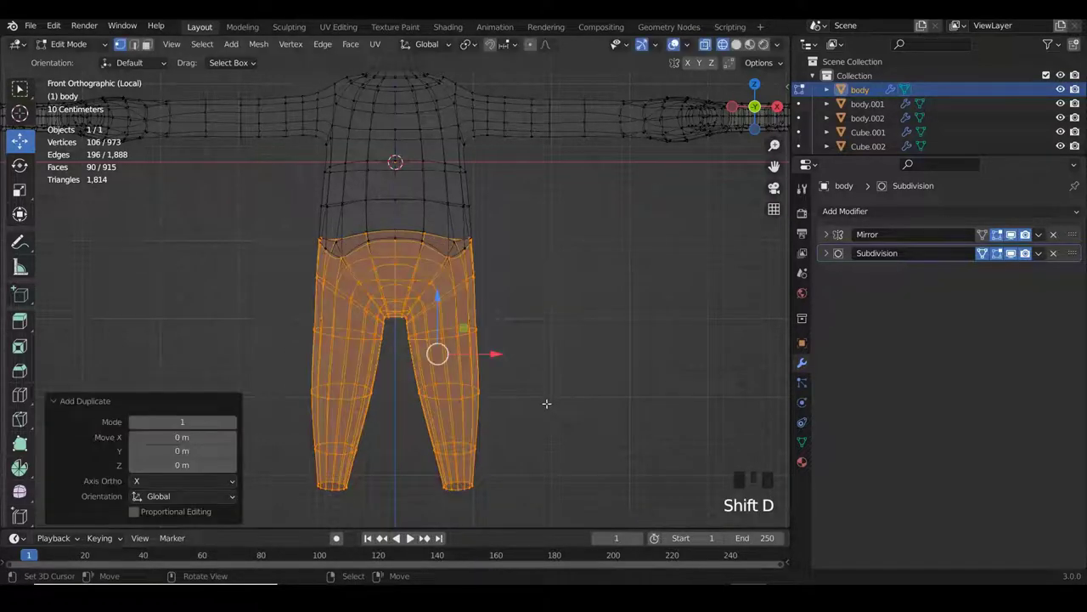
key(p)
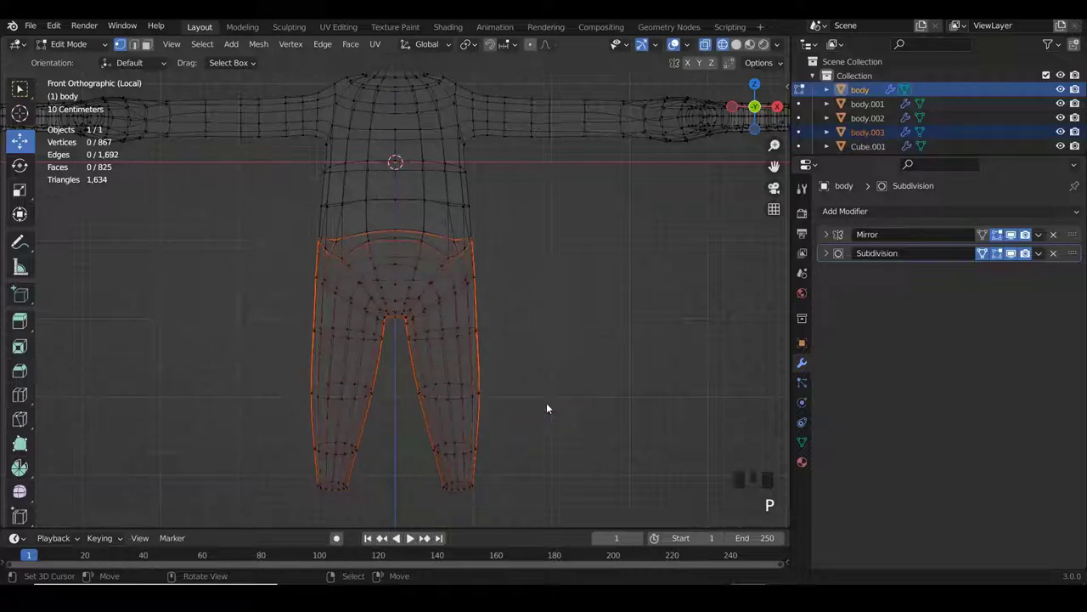
key(z)
key(Tab)
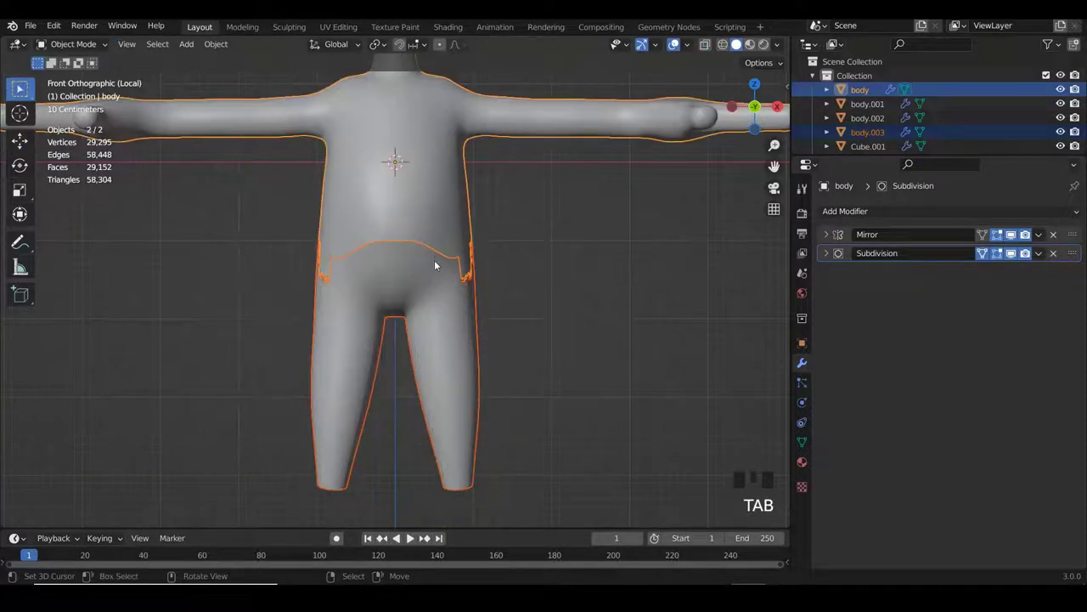
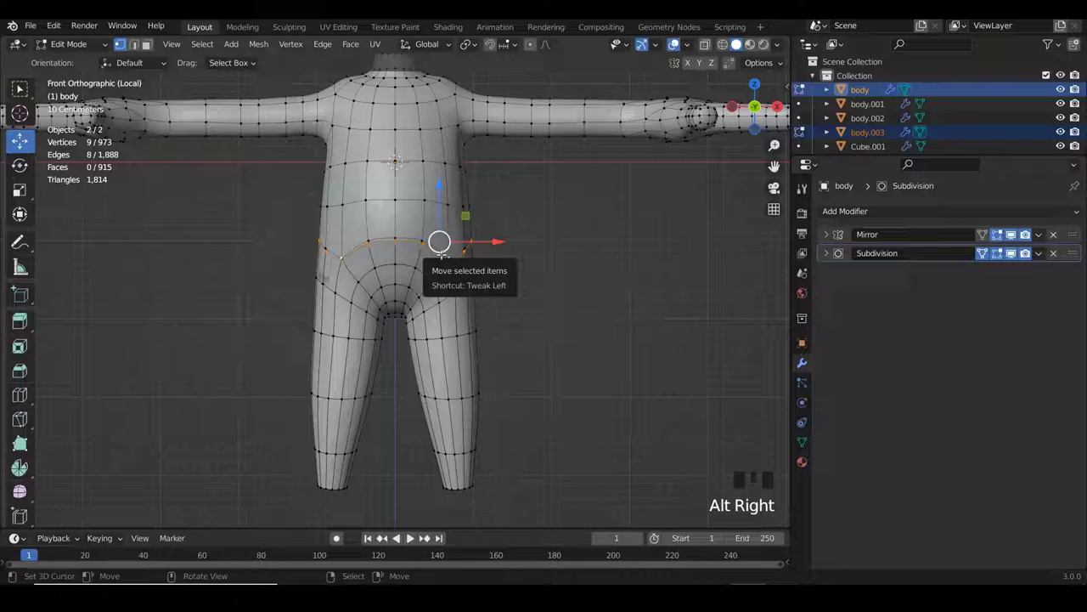
- Flatten the pants' waist loop to zero height on Z and widen it slightly
key(Tab)
right_click(449, 293)
key(Tab)
key(s)
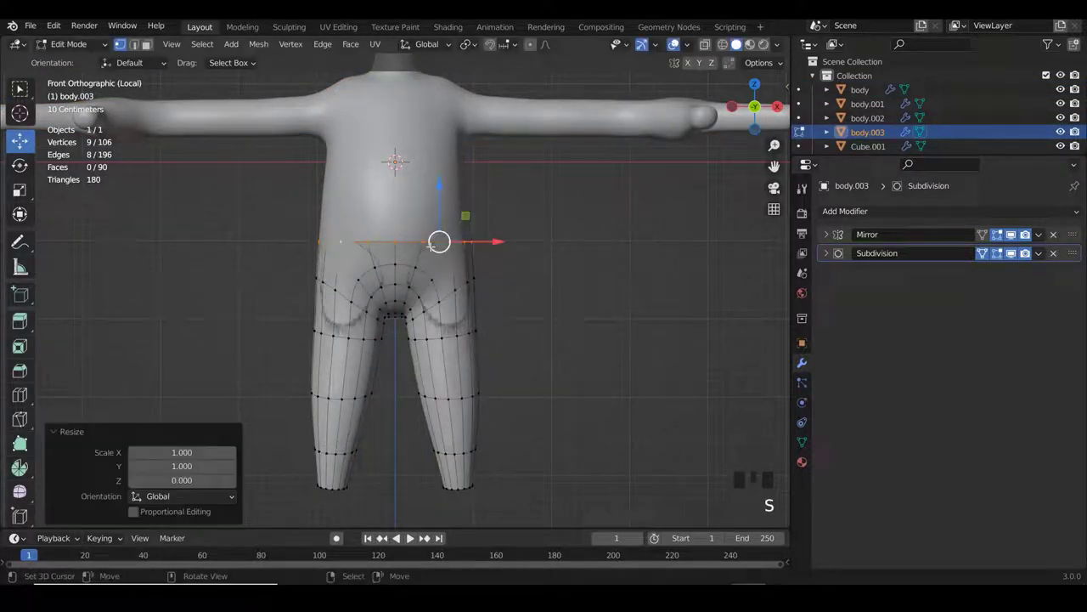
key(s)
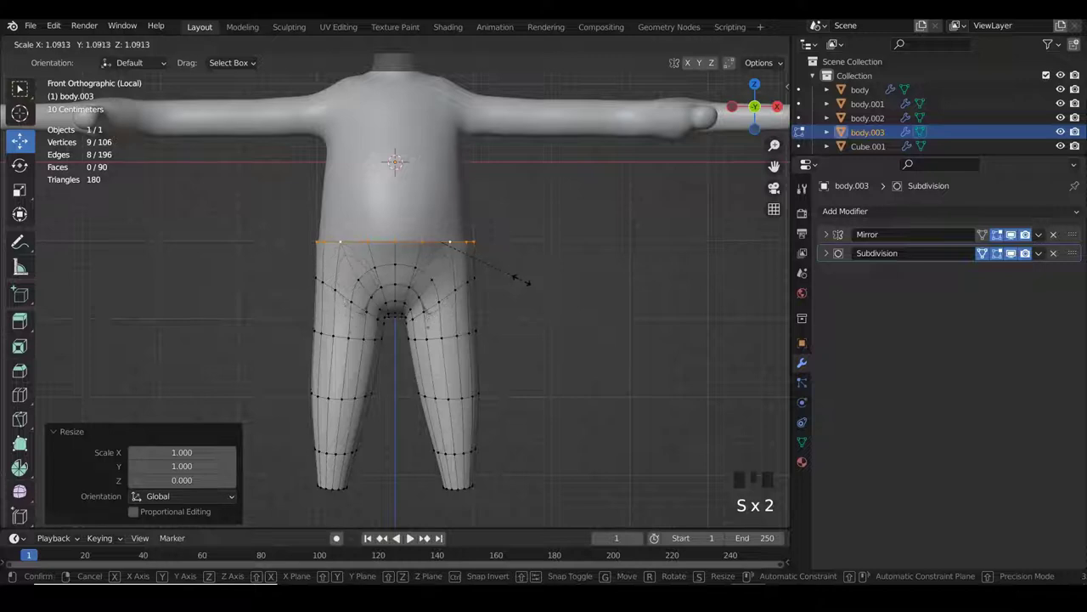
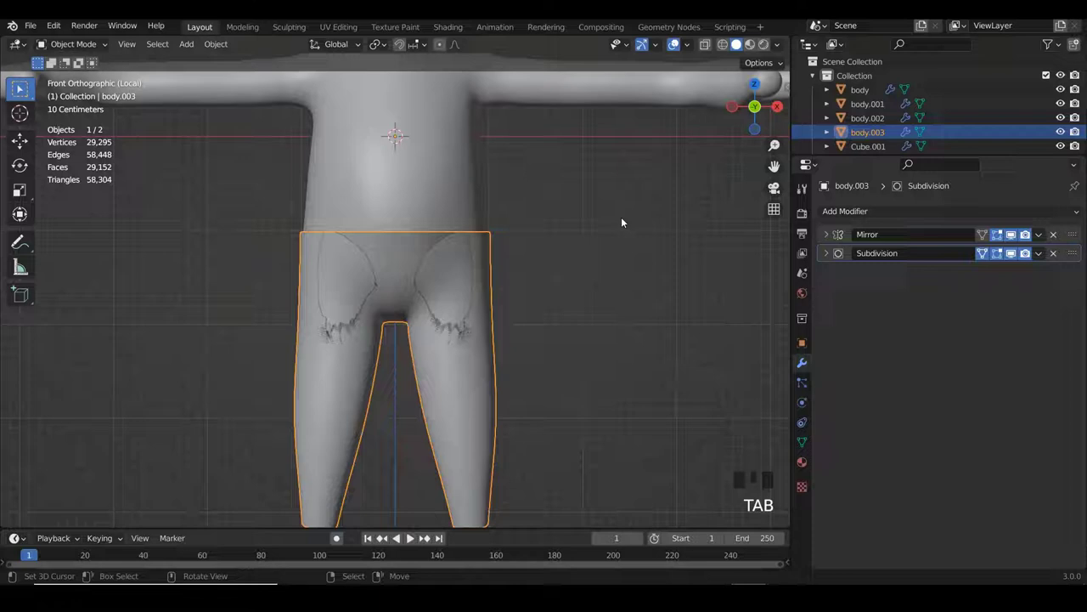
- With Solidify at -0.06 m on the pants, shrink the waistband loop inward
scroll(down, 3)
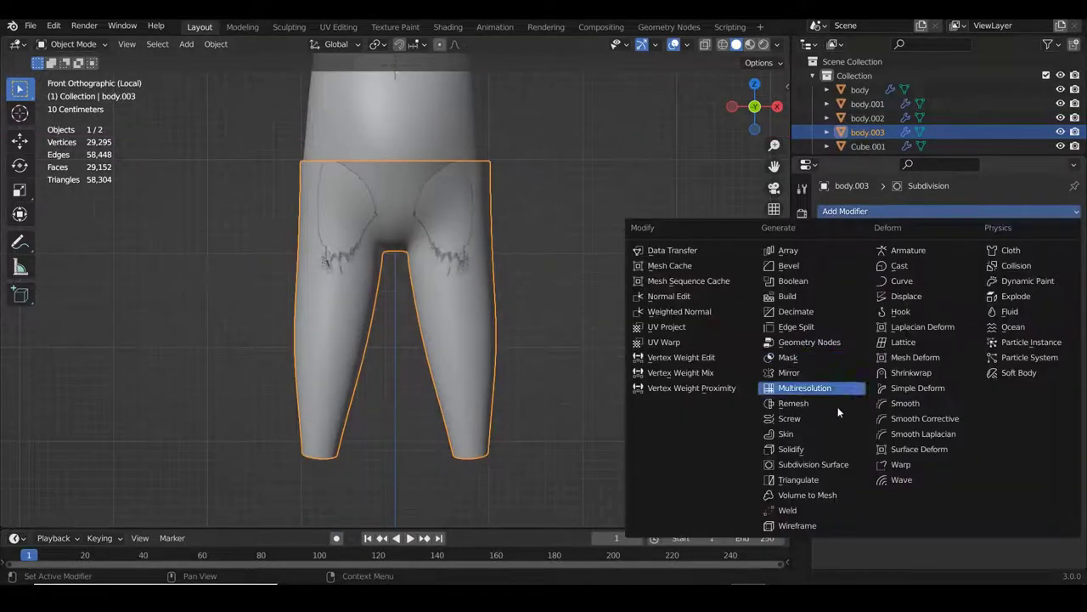
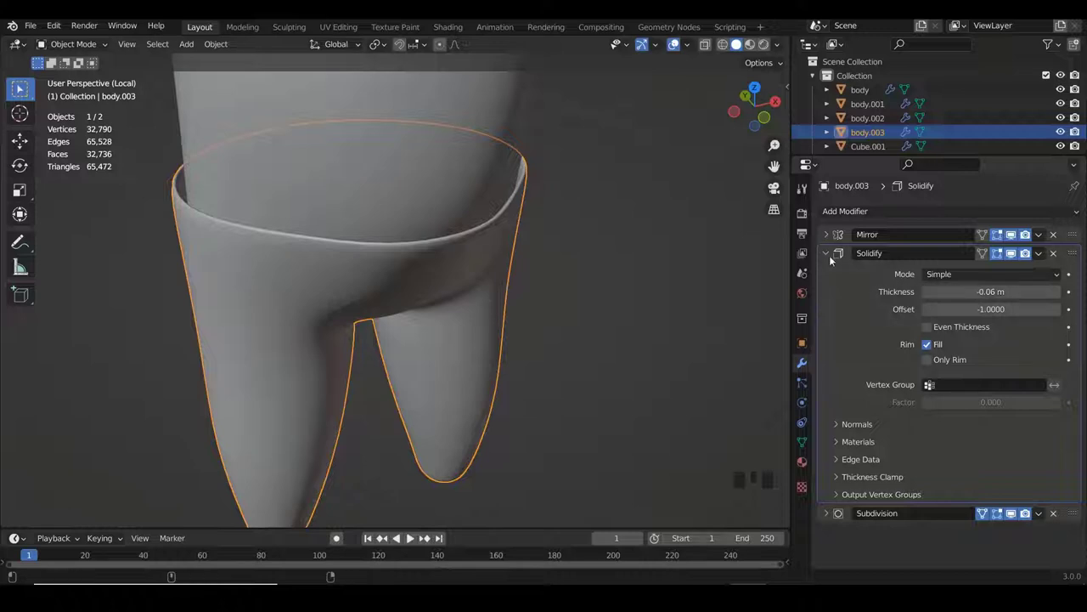
scroll(up, 3)
drag(602, 263, 584, 245)
key(Tab)
key(s)
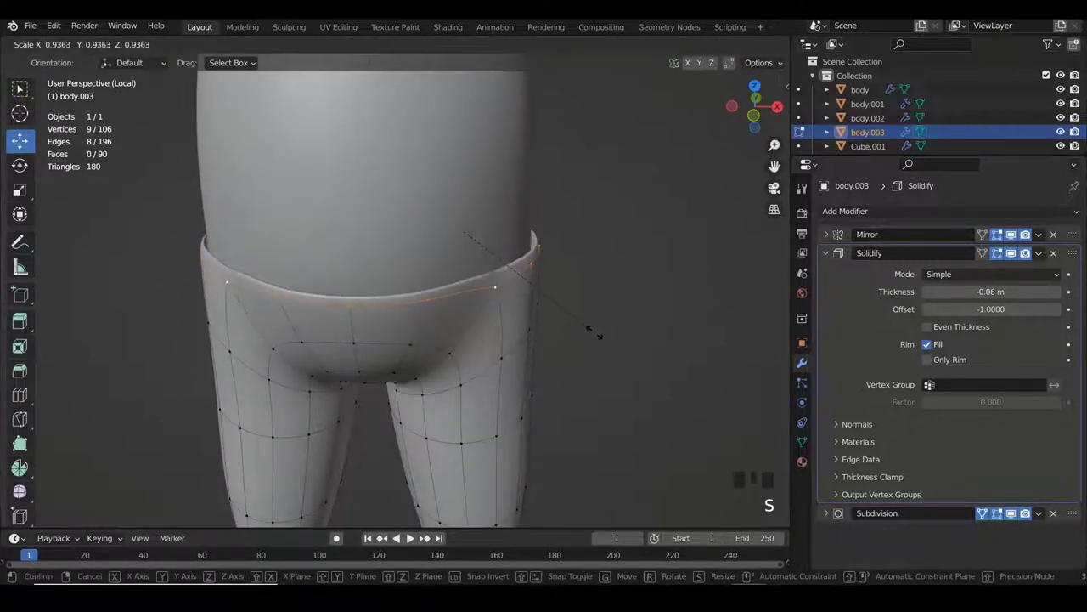
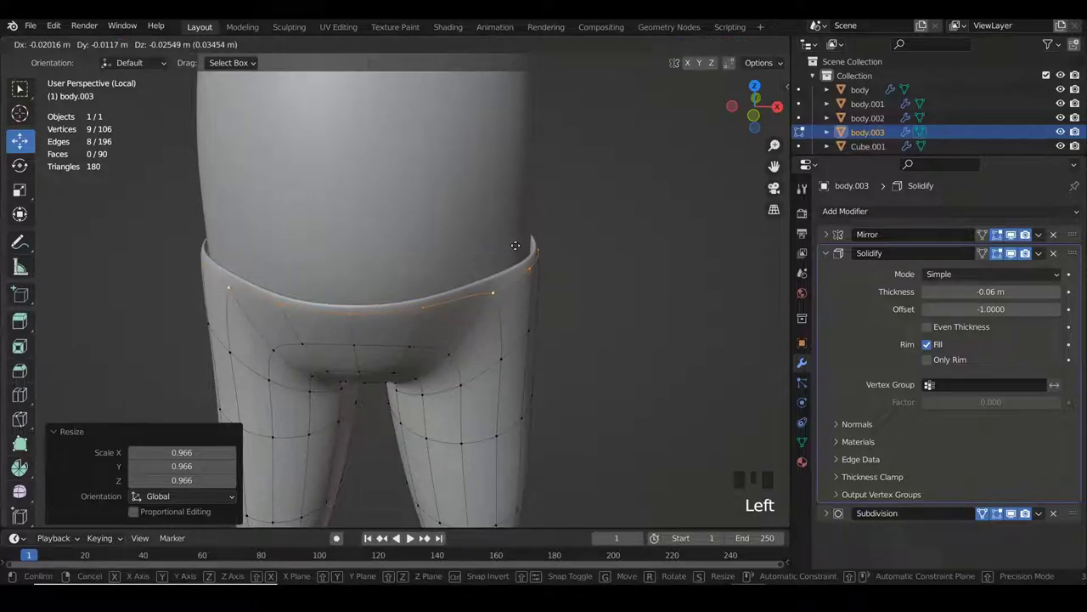
- Nudge the waistband position slightly and review the whole character
key(Tab)
key(a)
scroll(down, 3)
drag(521, 254, 543, 234)
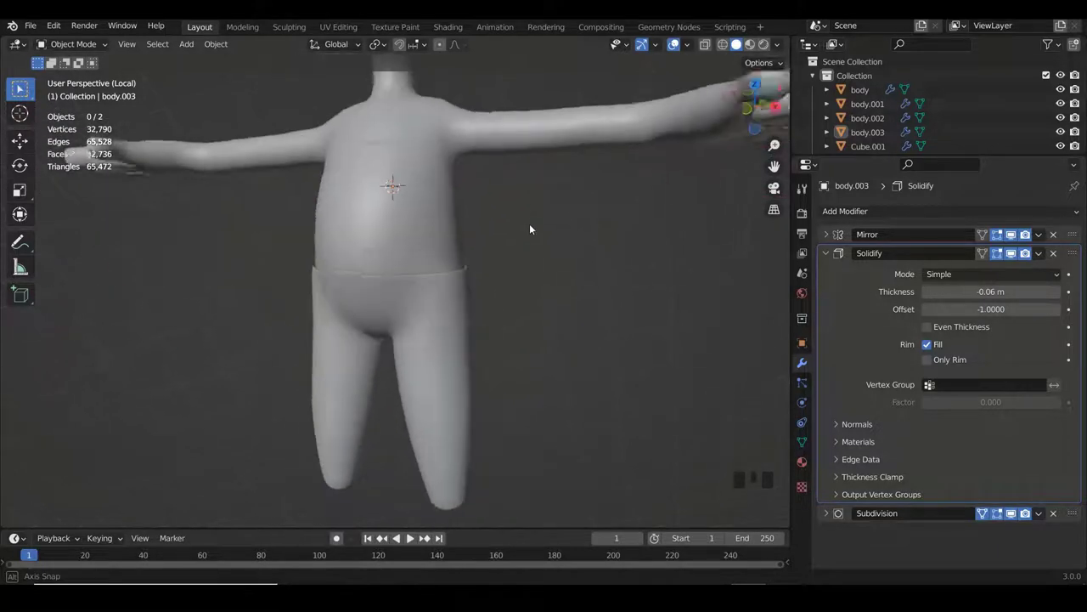
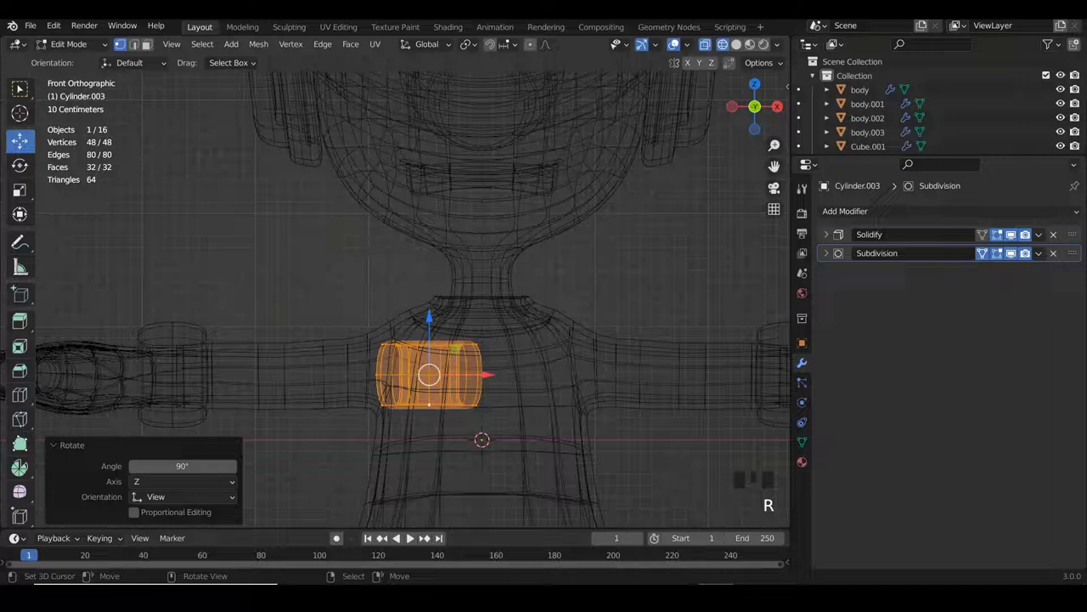
- Move the cylinder up to the neck and squash the collar ring vertically
key(g)
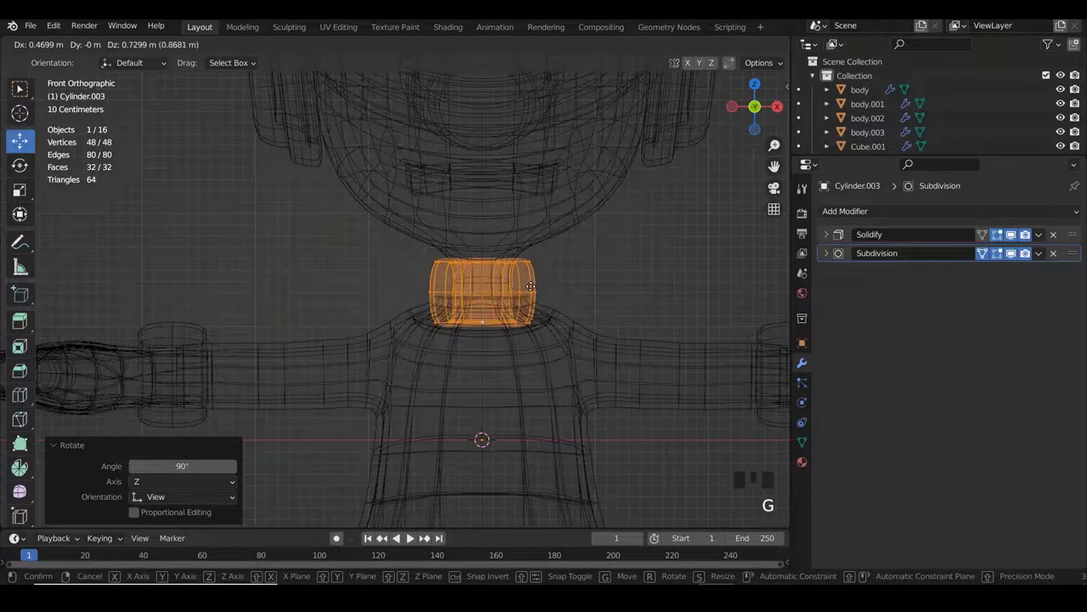
scroll(up, 3)
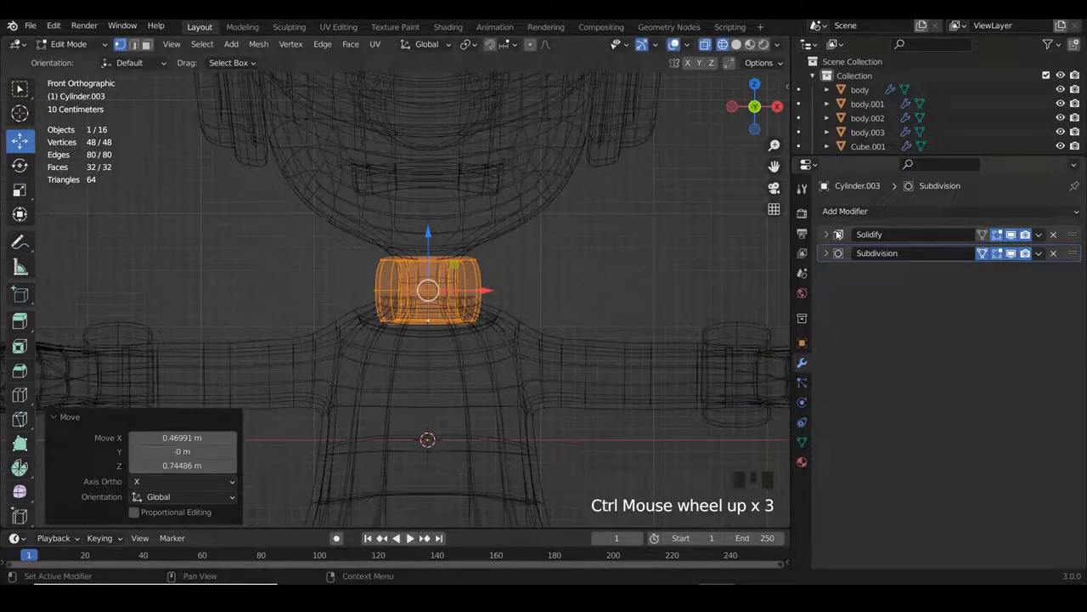
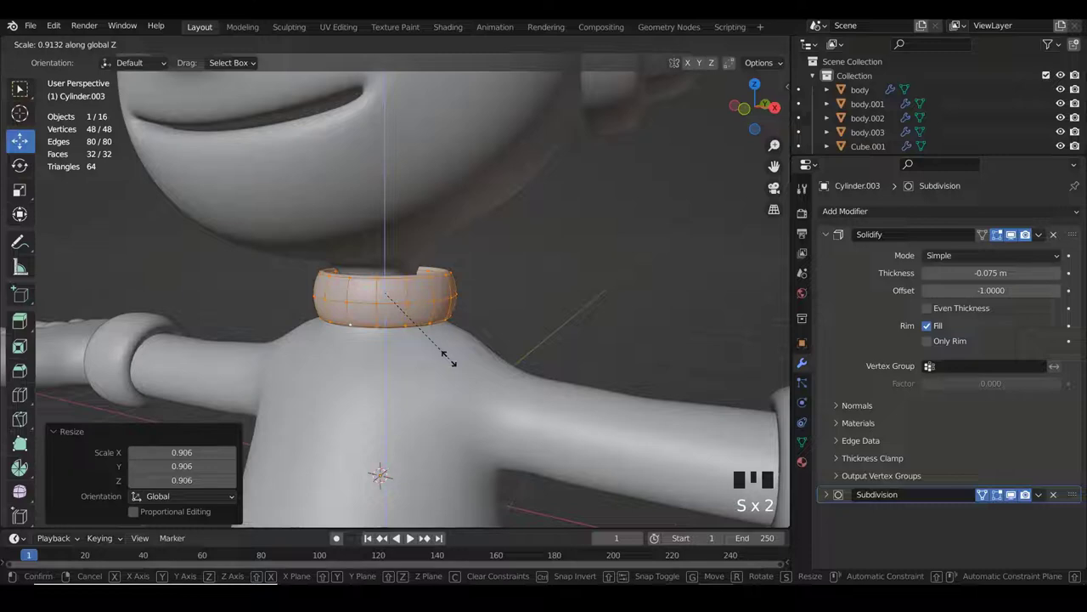
key(KP_1)
scroll(up, 3)
scroll(down, 3)
scroll(up, 3)
key(x)
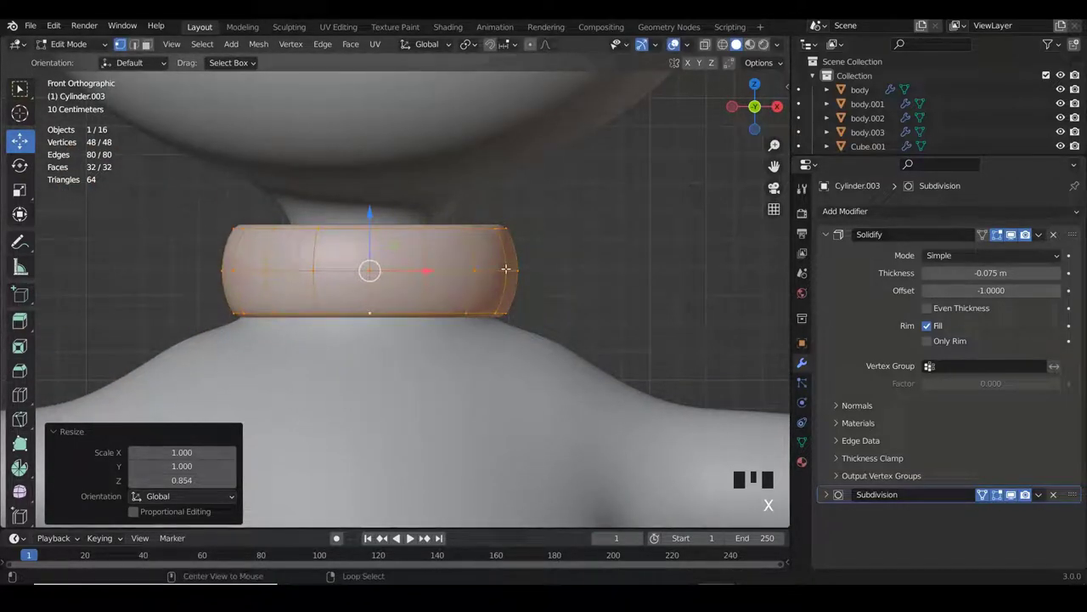
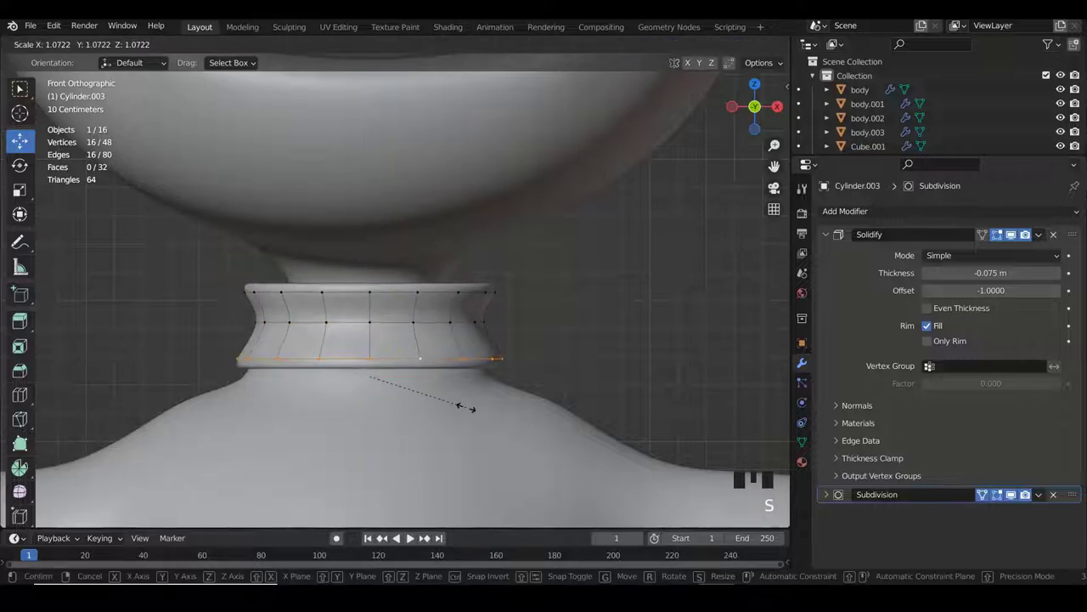
- Widen the collar's bottom edge loop so it flares slightly
key(Tab)
key(a)
scroll(down, 3)
key(a)
- Orbit around the character to check the collar from all sides
drag(583, 302, 365, 302)
scroll(up, 3)
drag(485, 316, 556, 323)
scroll(up, 3)
scroll(down, 3)
drag(430, 297, 430, 298)
scroll(up, 3)
scroll(down, 3)
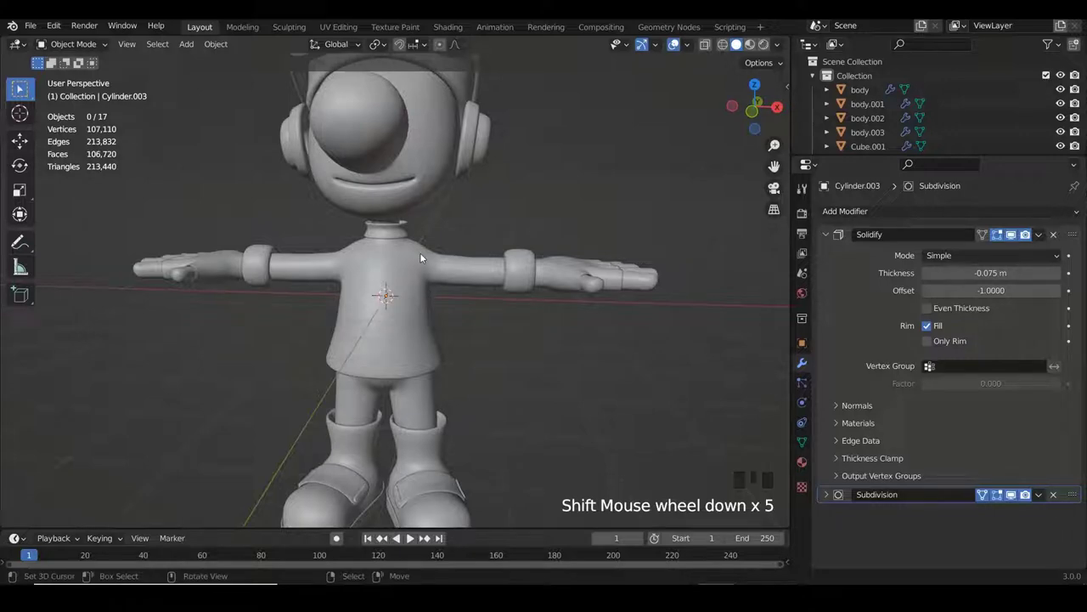
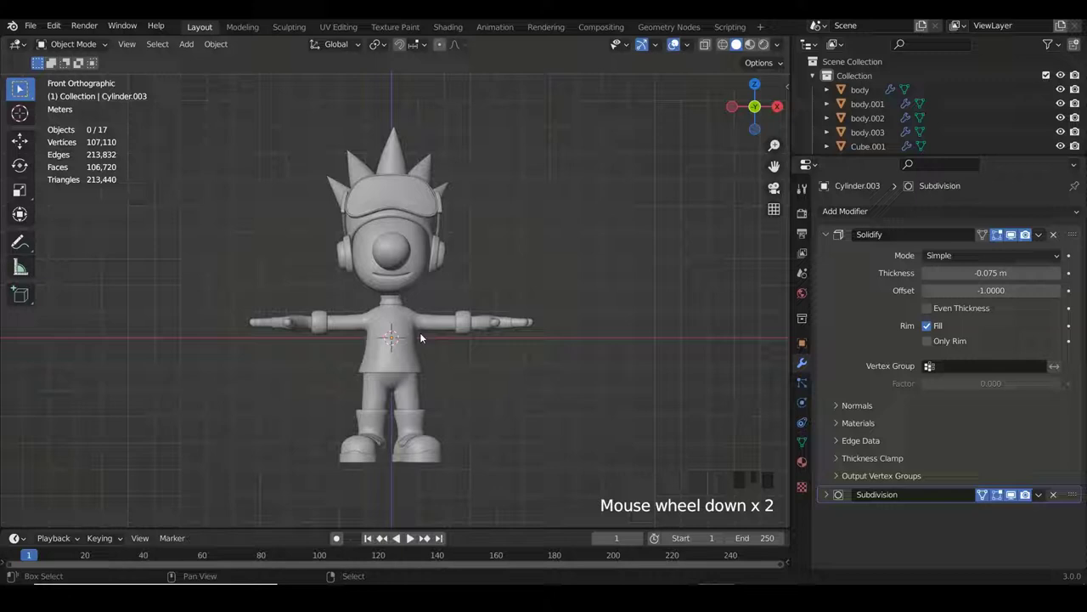
- Bring up the Shift+A add menu to choose a mesh shape
key(shift+a)
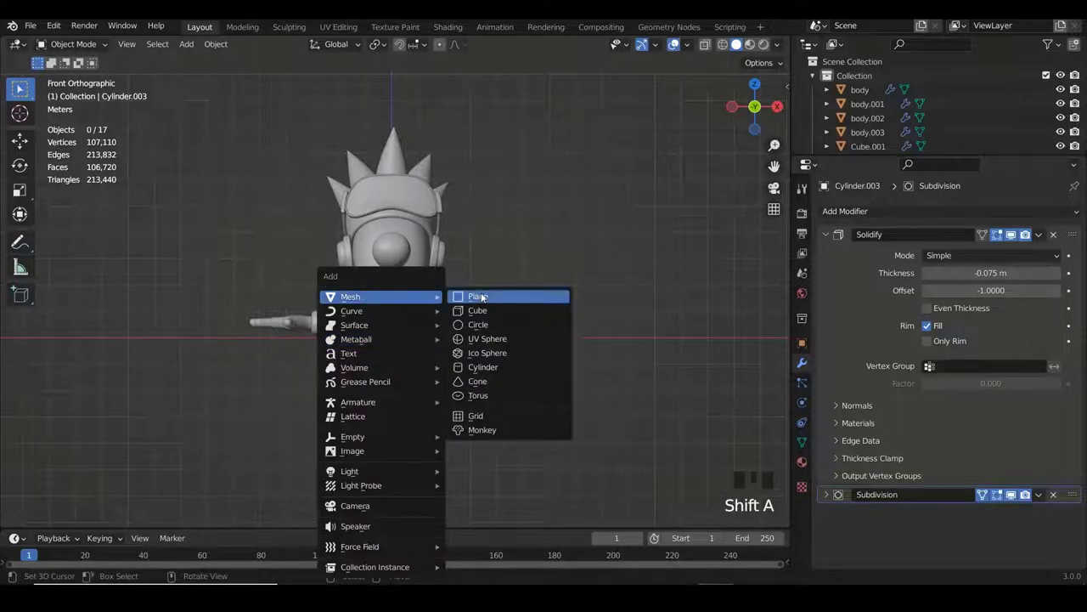
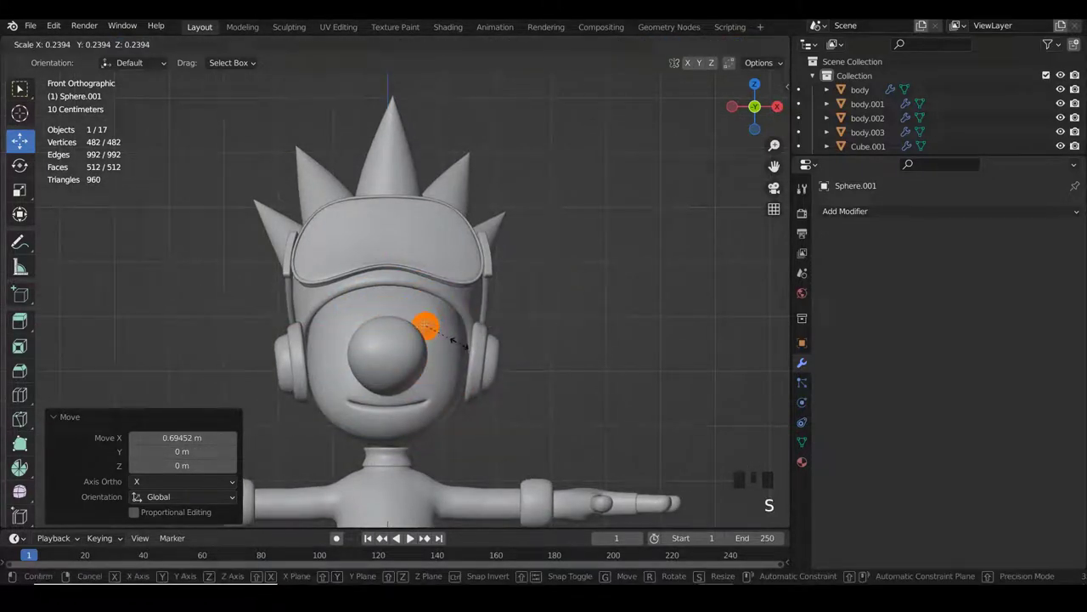
- Stretch the small cheek sphere along Z into a tall oval beside the nose
scroll(up, 3)
scroll(down, 3)
scroll(up, 3)
key(s)
key(s)
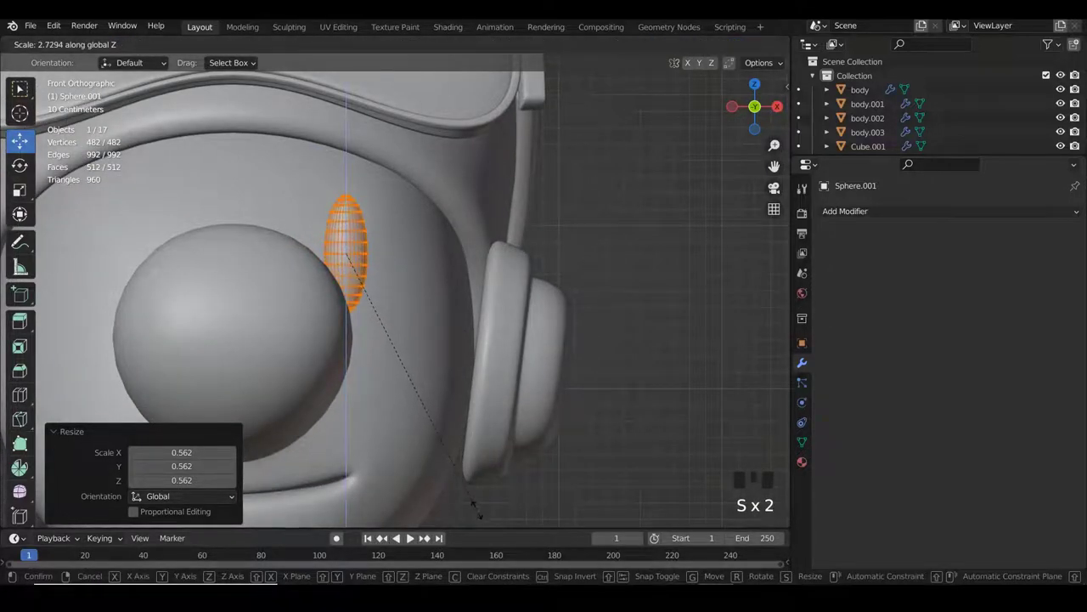
scroll(down, 3)
key(Tab)
key(w)
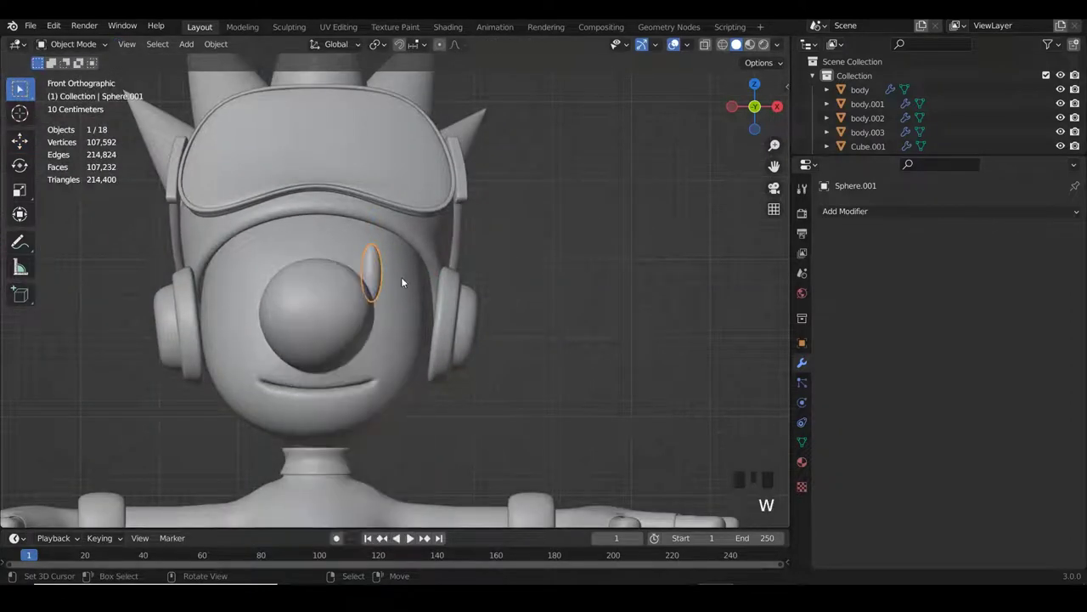
- Judge the cheek oval unselected, then reselect it to tweak its vertices
key(a)
scroll(down, 3)
scroll(up, 3)
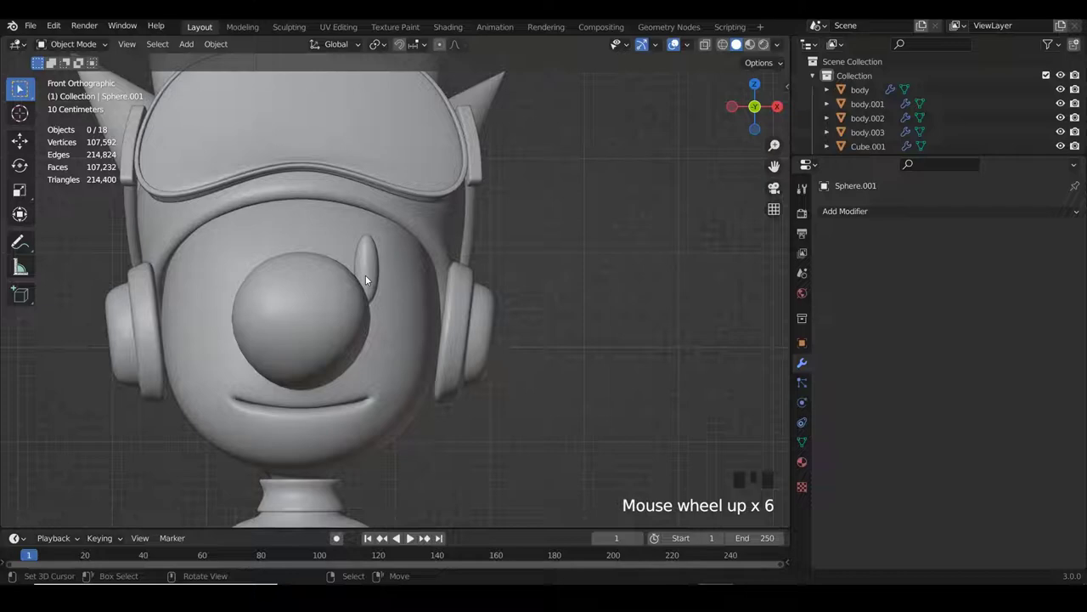
right_click(369, 276)
scroll(up, 3)
key(Tab)
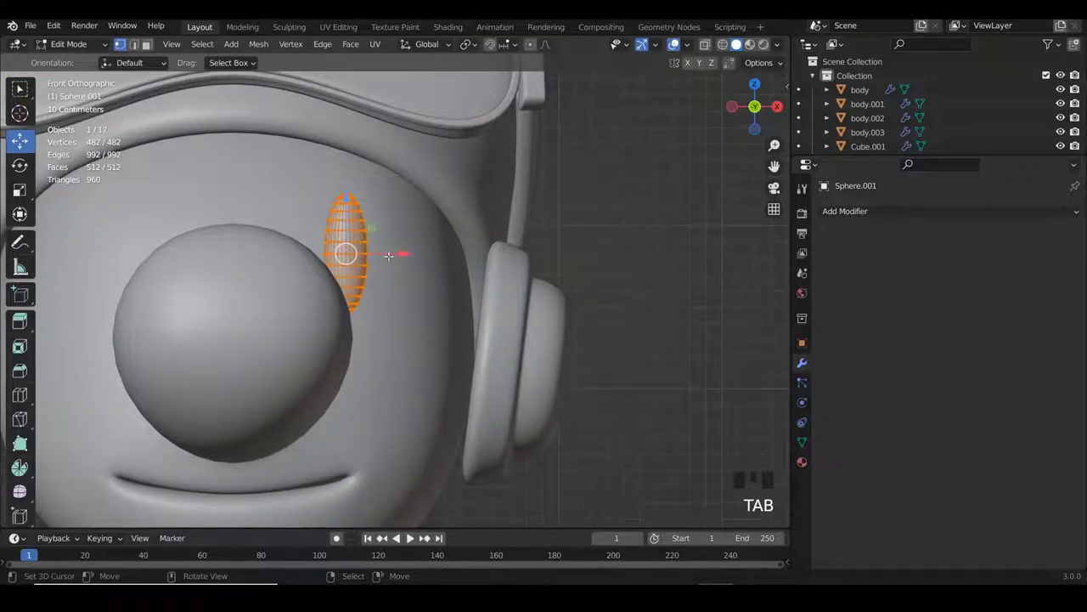
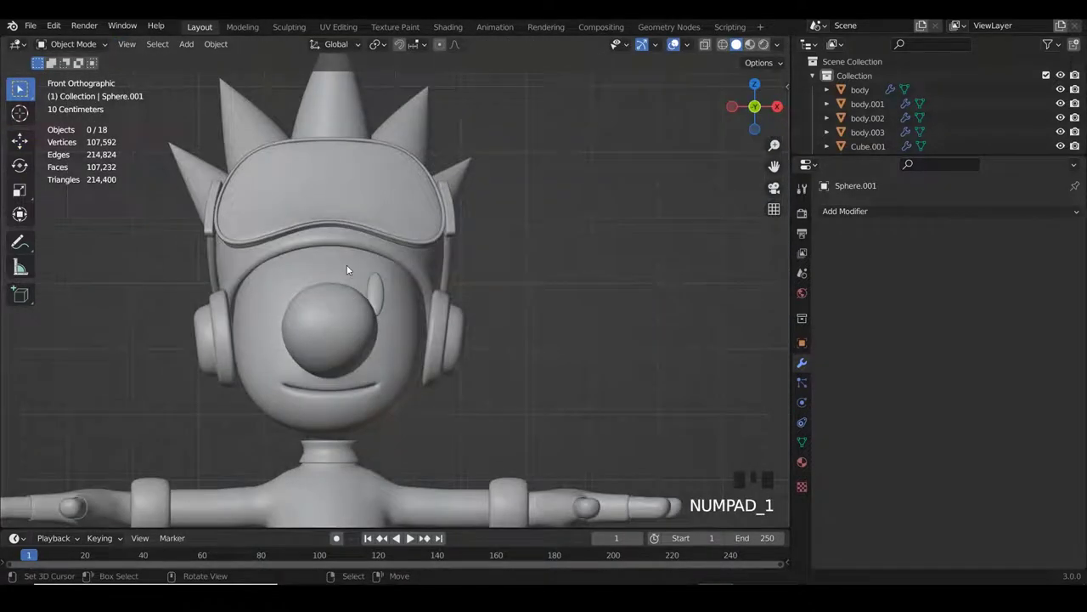
- Mirror the cheek oval across X into a matching pair with a Mirror modifier
scroll(up, 3)
scroll(down, 3)
scroll(down, 3)
scroll(up, 3)
right_click(475, 294)
scroll(up, 3)
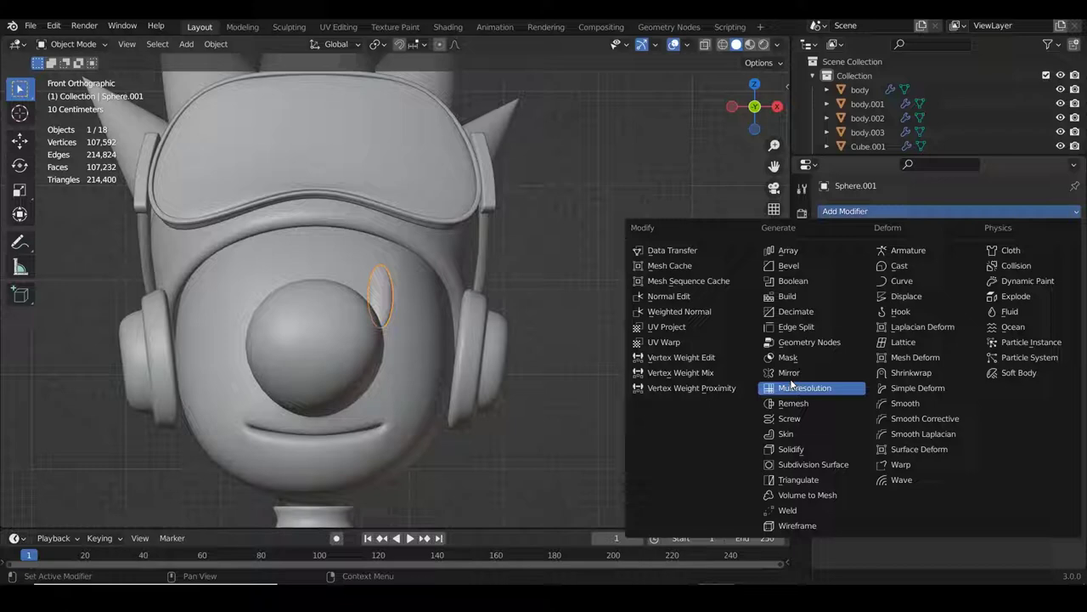
click(799, 377)
key(a)
- Assign distinct viewport display colours to the character's parts
scroll(down, 3)
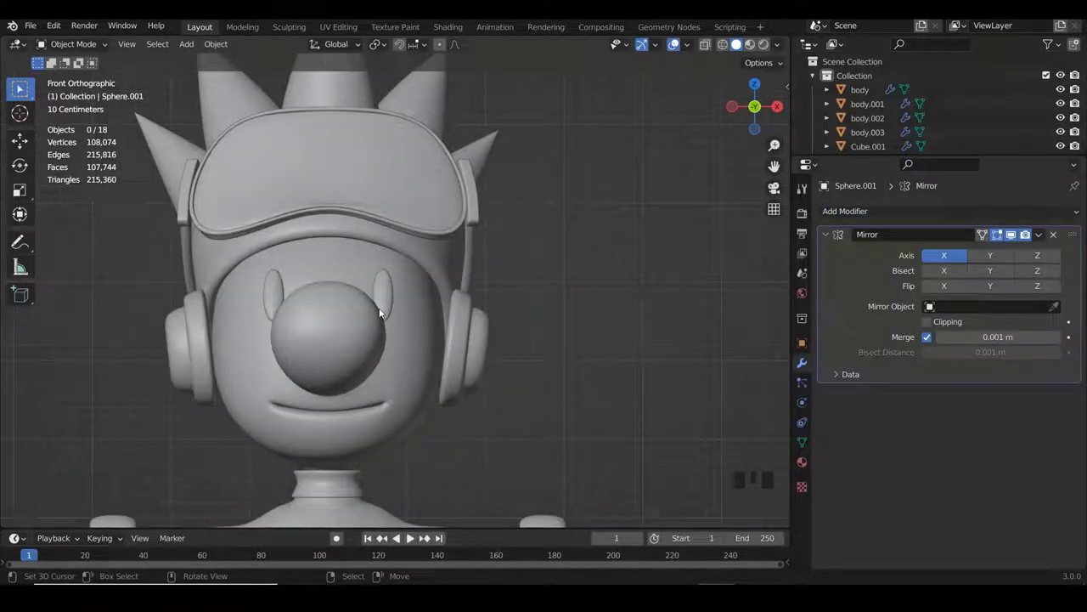
scroll(down, 3)
scroll(down, 3)
scroll(up, 3)
drag(415, 258, 425, 307)
scroll(down, 3)
drag(449, 291, 545, 242)
scroll(up, 3)
drag(544, 237, 785, 47)
drag(785, 48, 390, 197)
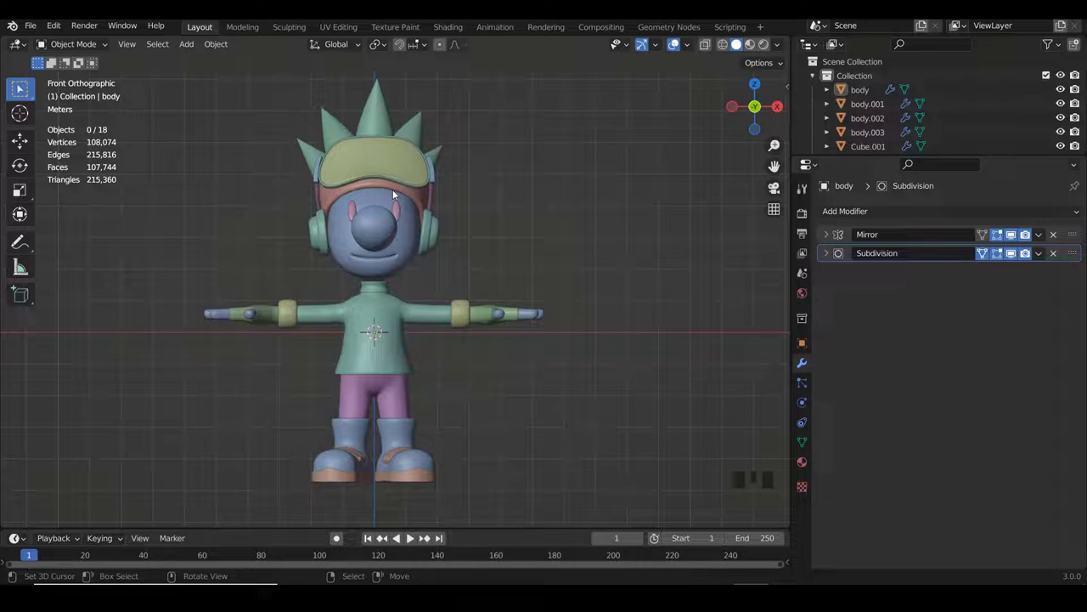
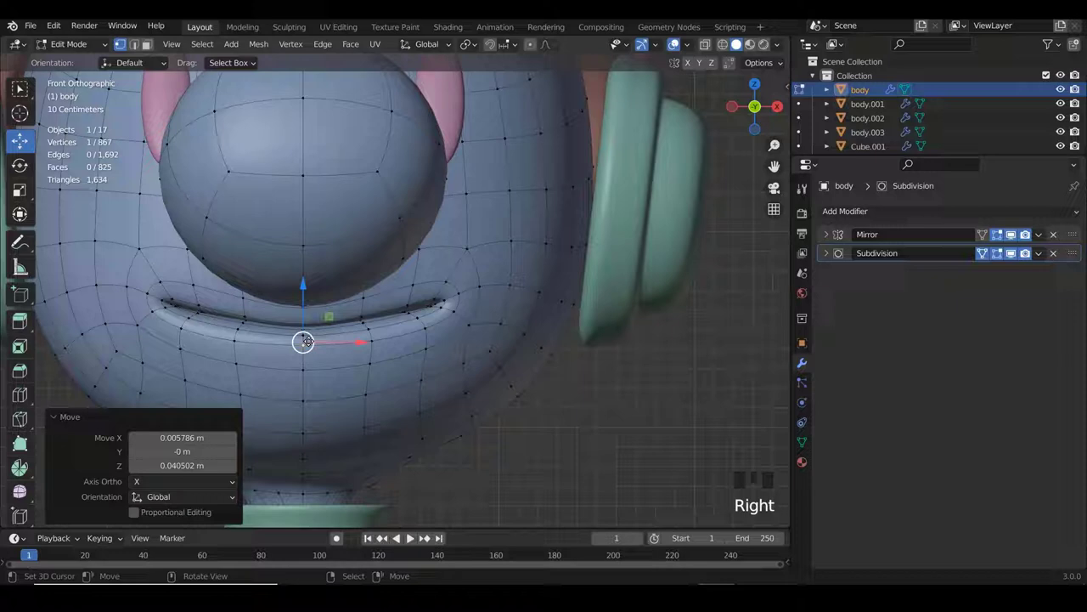
- Nudge the face vertex just below the smile to refine the mouth area
key(ctrl+z)
key(o)
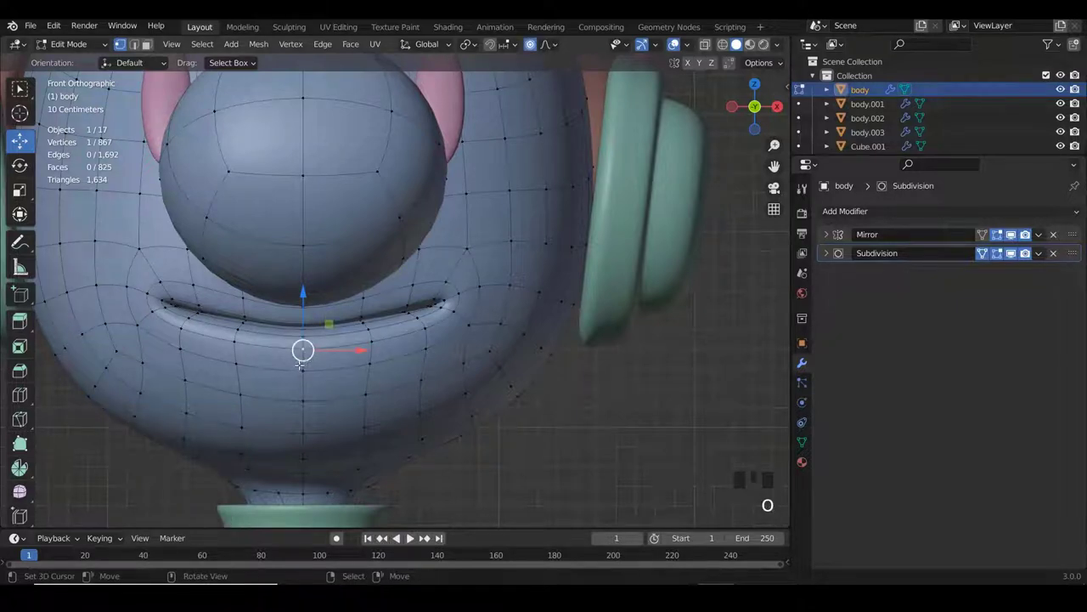